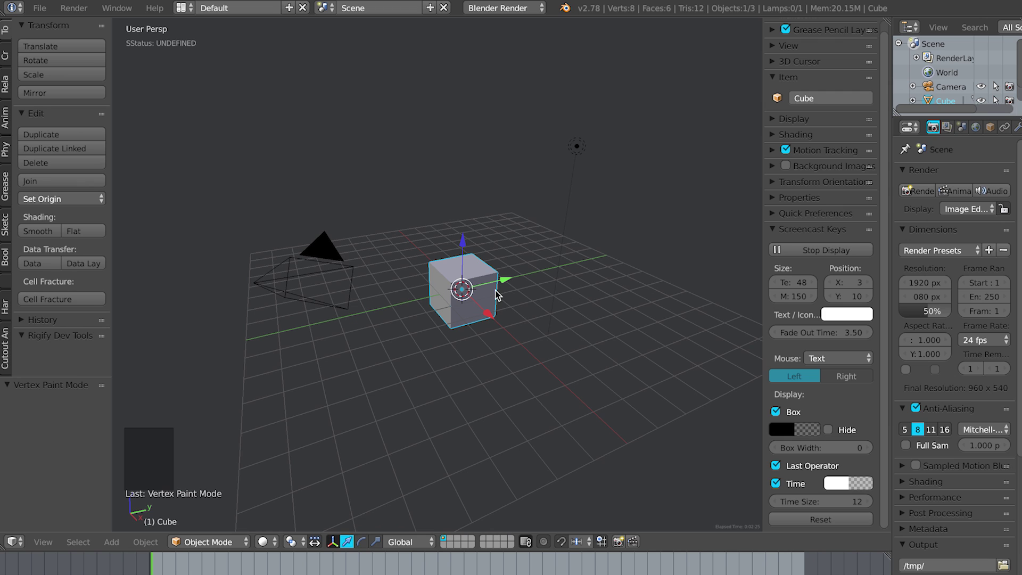
- Delete the default cube and add a plane mesh at the scene origin
key("x")
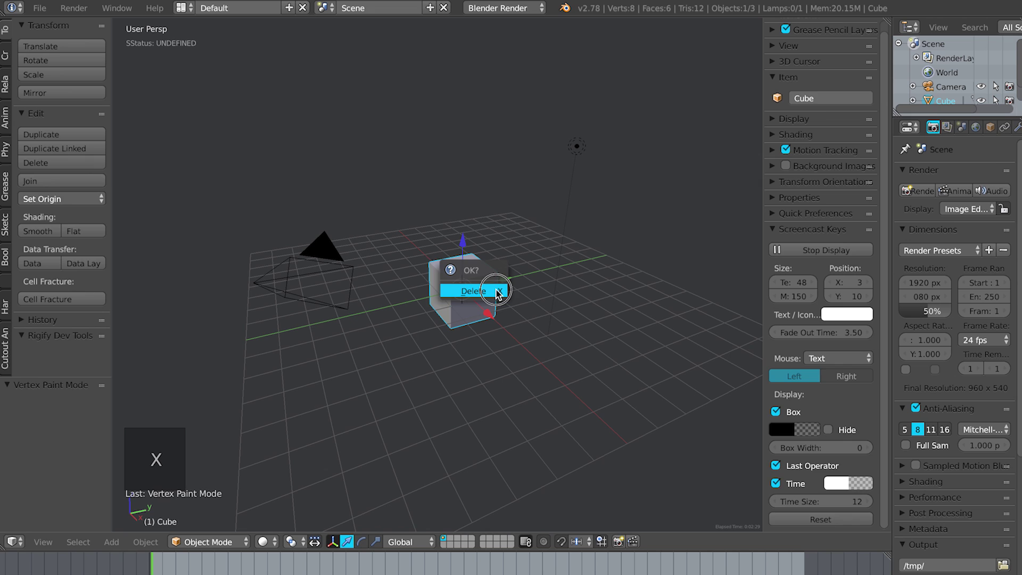
key("shift+a")
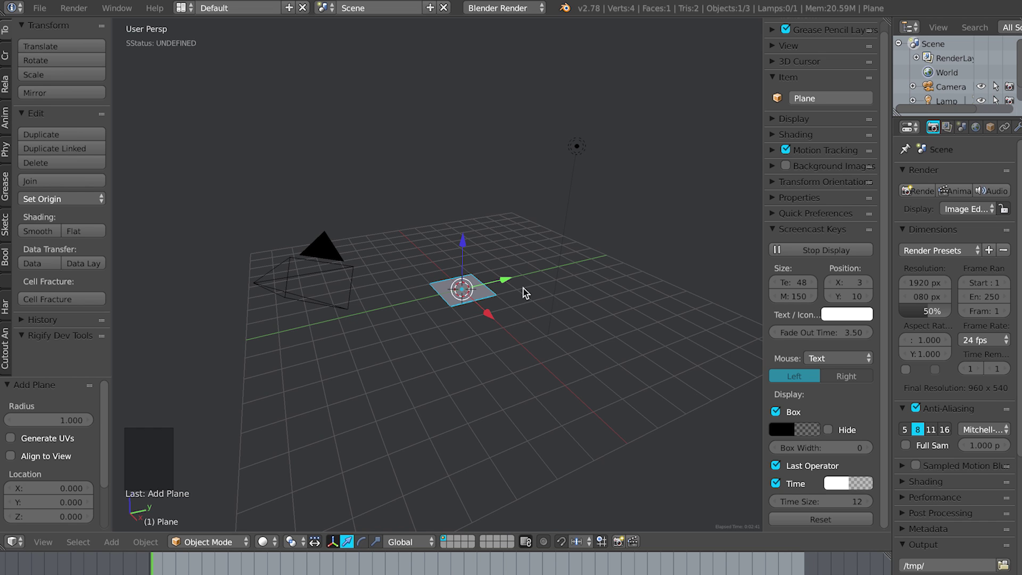
- In front orthographic view, rotate the plane 90° on X and scale it up as a backdrop
key("KP_5")
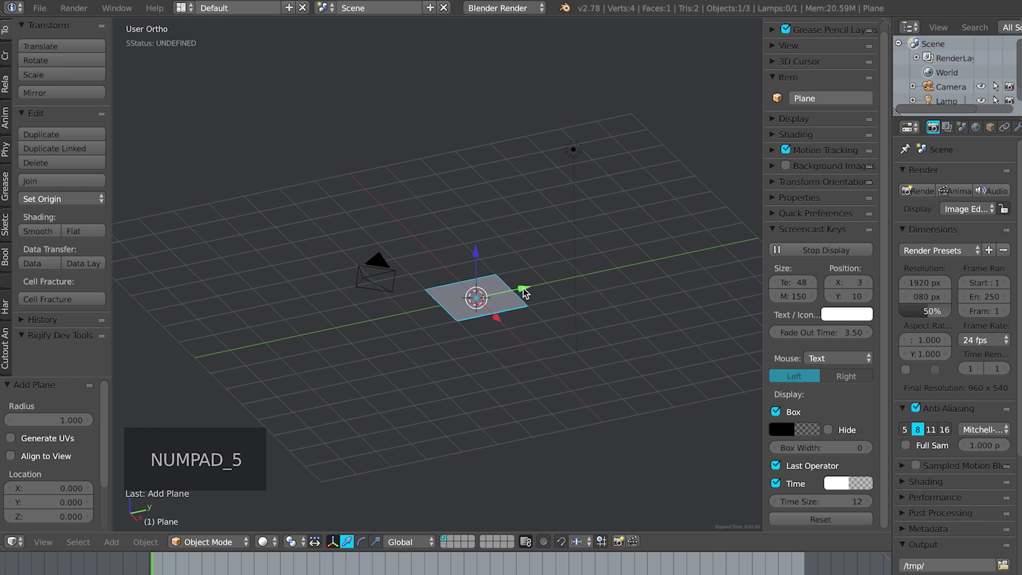
key("KP_1")
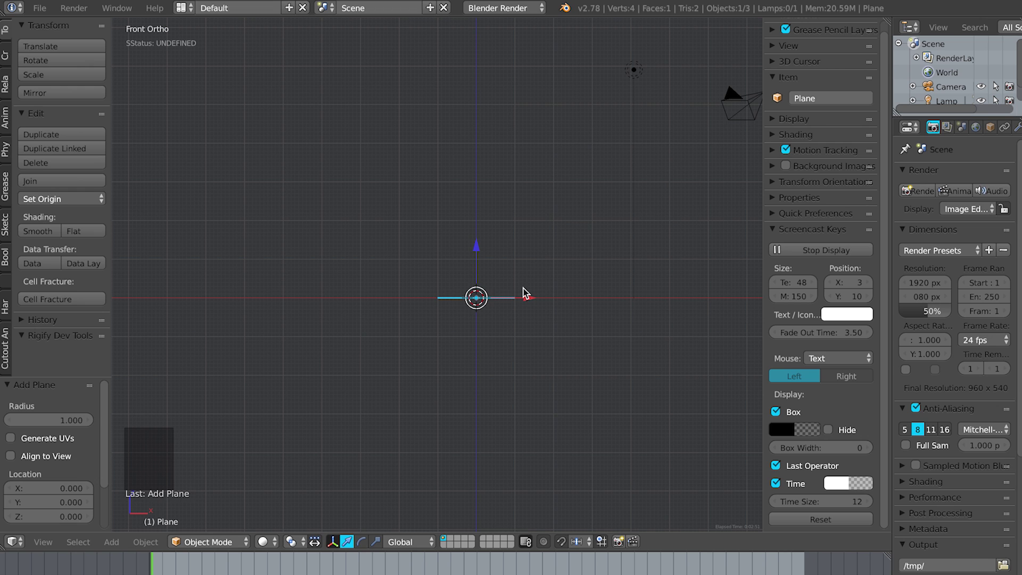
key("r")
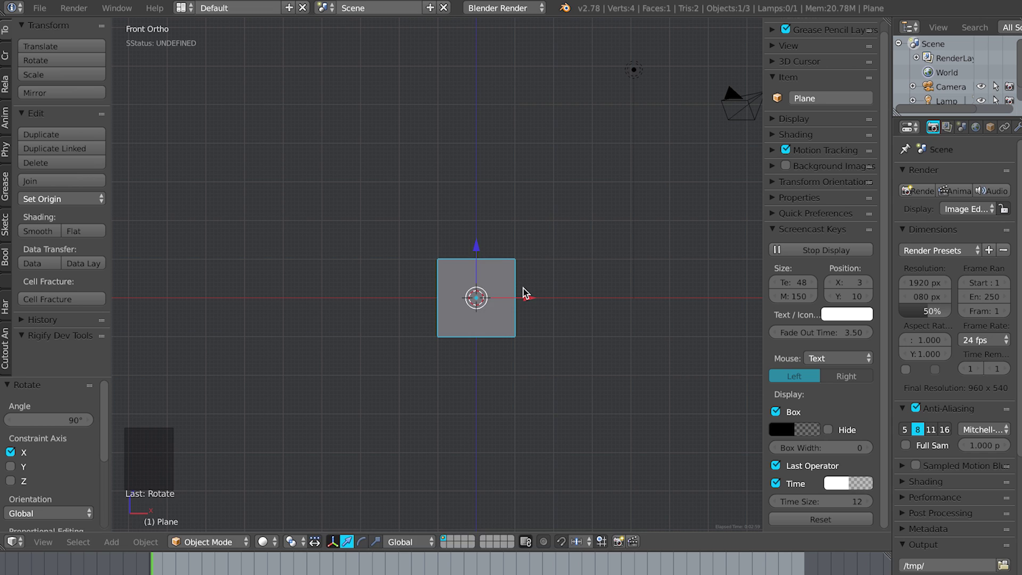
key("s")
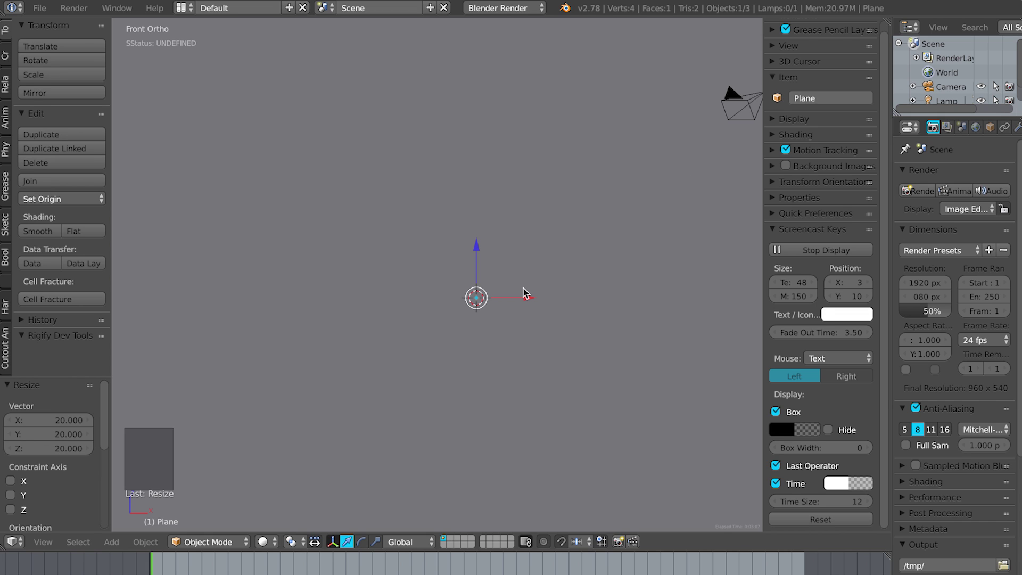
- Show the properties sidebar and expand the Grease Pencil Layers panel
left_click(887, 57)
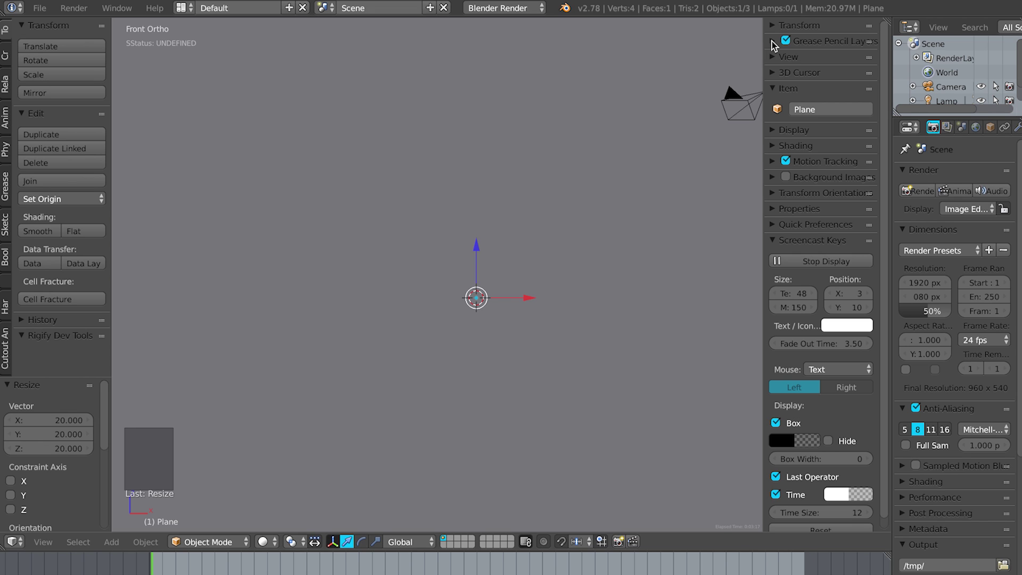
key("n")
key("n")
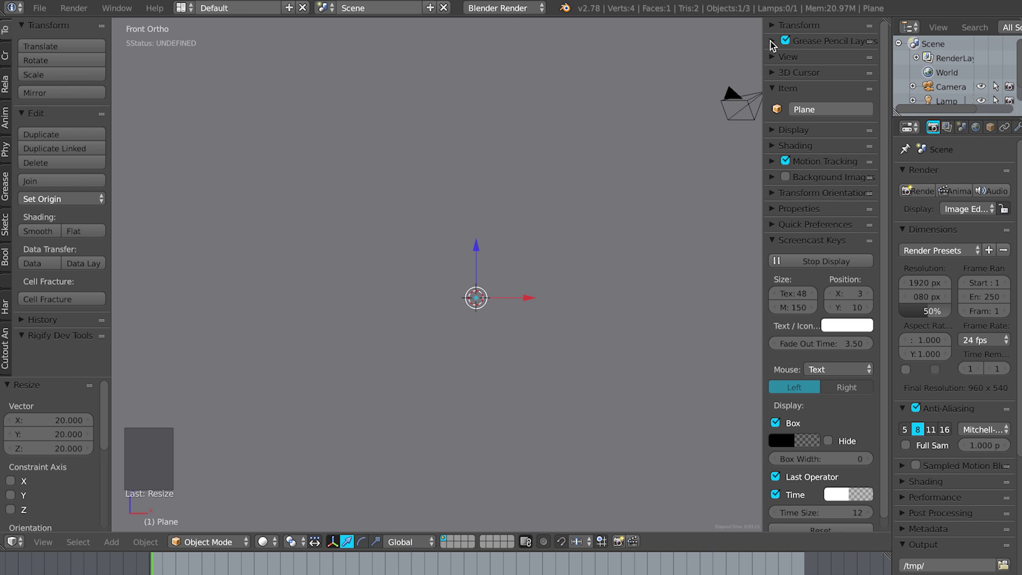
left_click(772, 43)
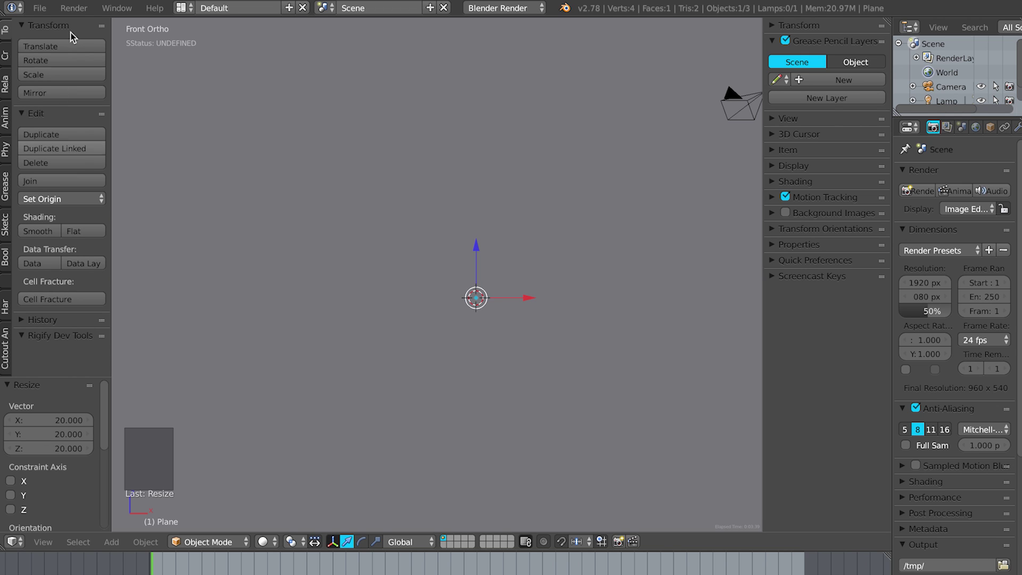
- Toggle the tool shelf on the left of the viewport
key("t")
key("t")
key("t")
key("t")
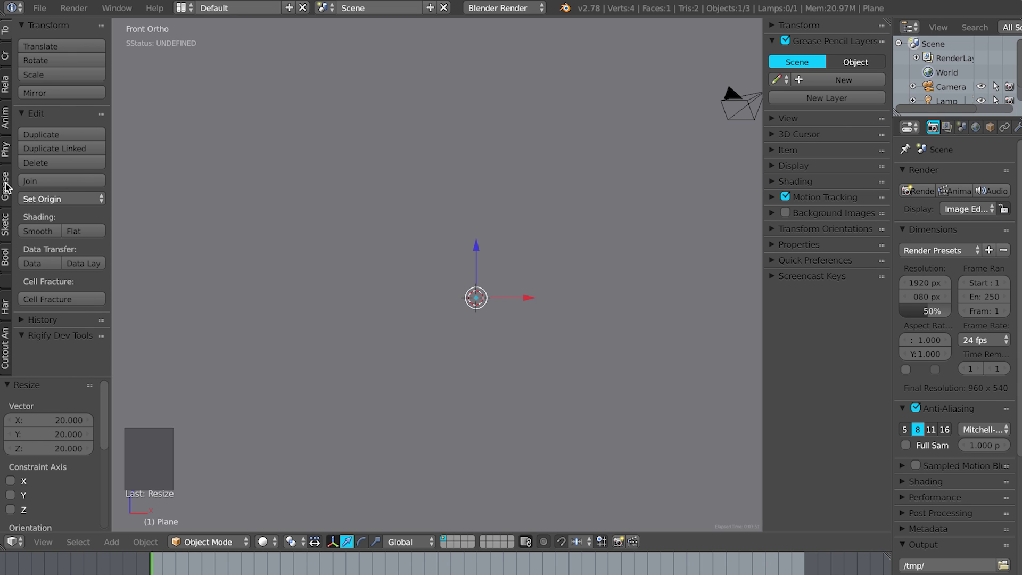
- In the Grease Pencil tools, enable Continuous Drawing and set Stroke Placement to Surface
left_click(7, 186)
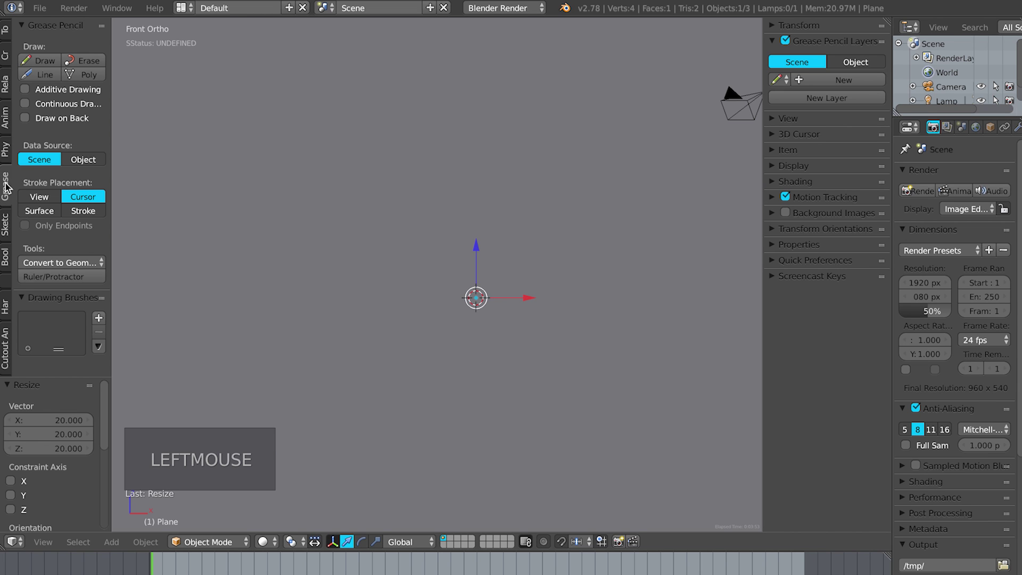
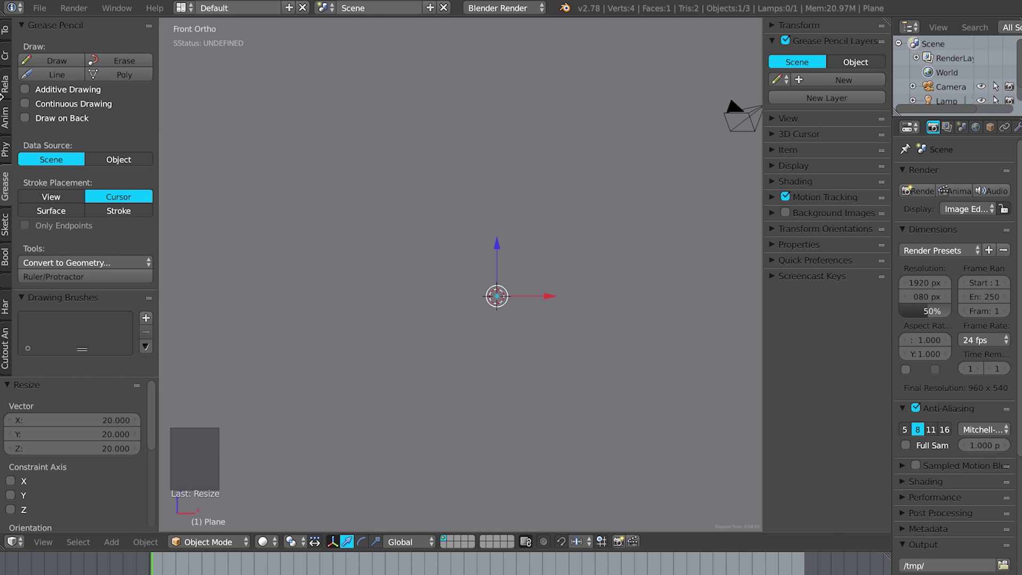
left_click(30, 107)
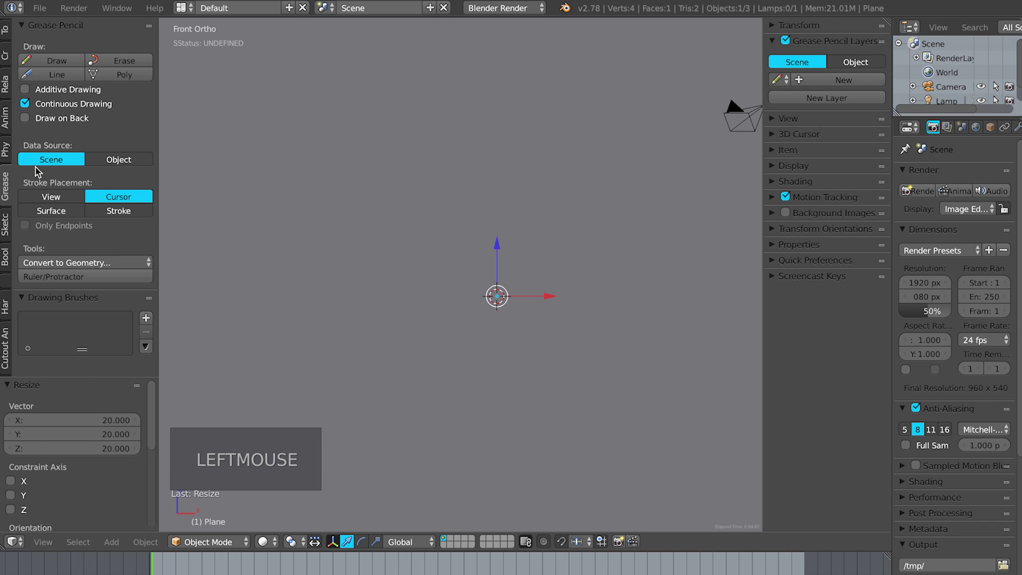
left_click(43, 212)
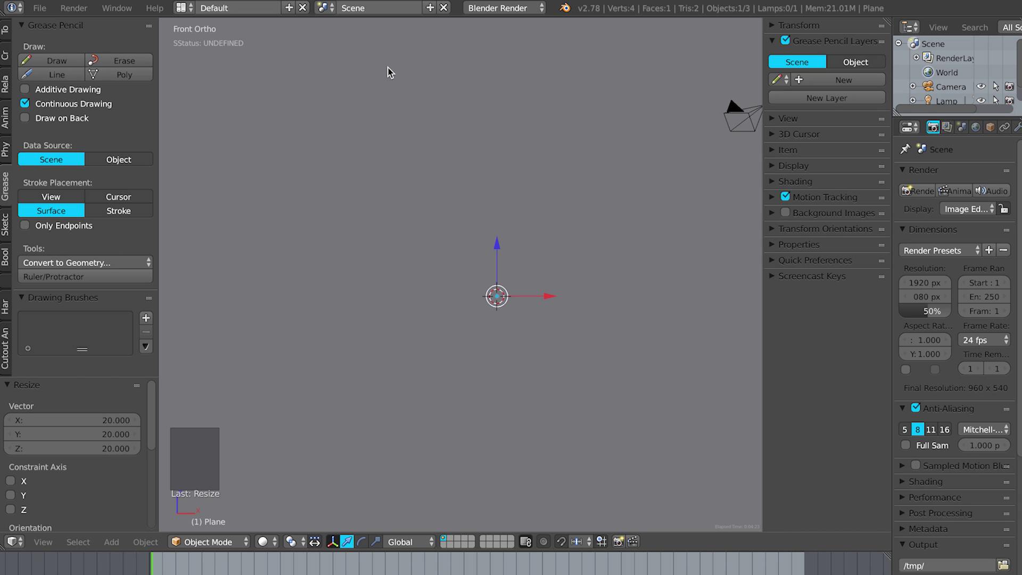
- Sketch a black oval outline with the grease pencil on the plane, above left of the origin
key("d")
key("d")
key("d")
left_click(381, 138)
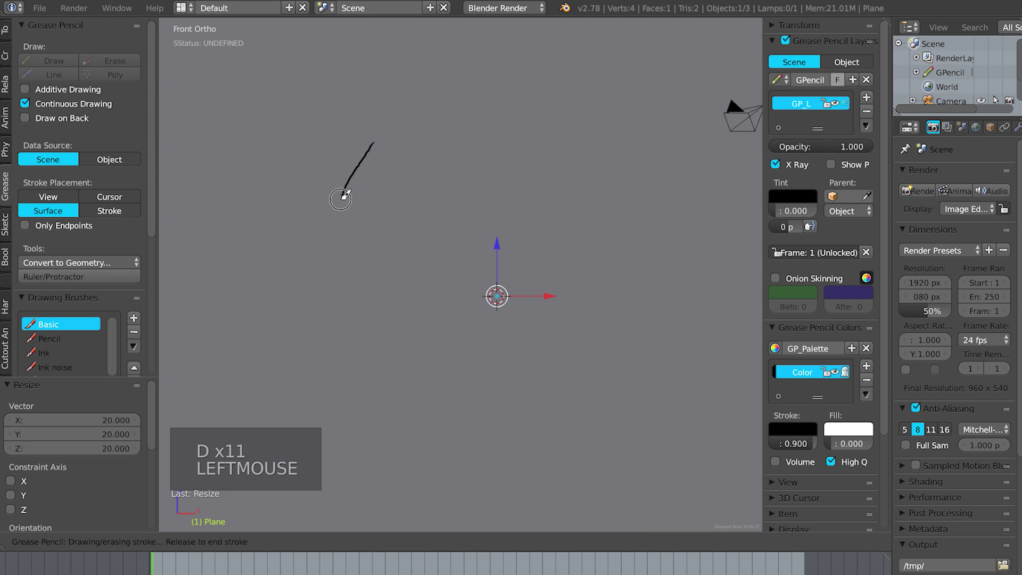
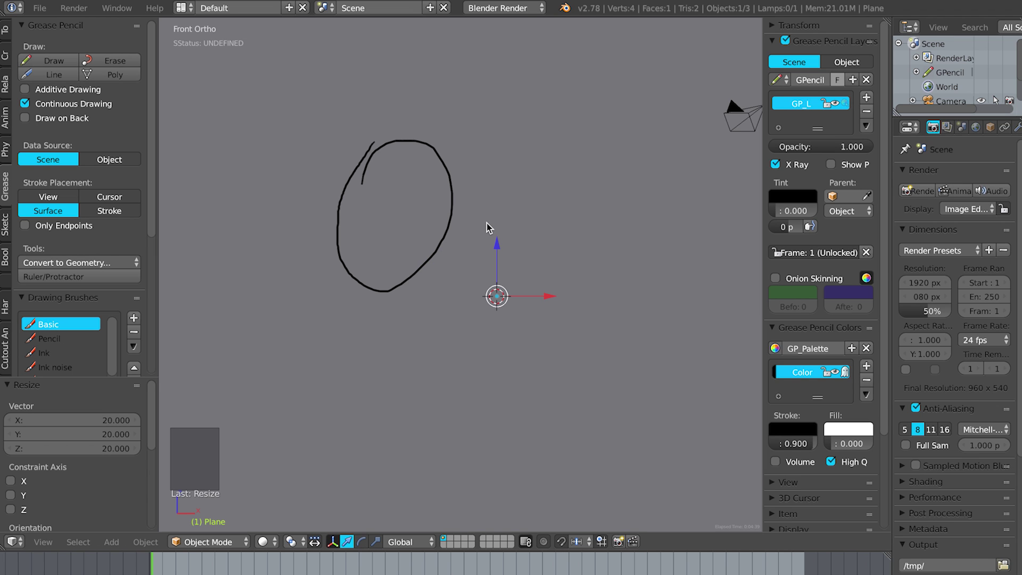
- Zoom out and orbit to view the whole plane with the oval from a tilted angle
middle_click(503, 210)
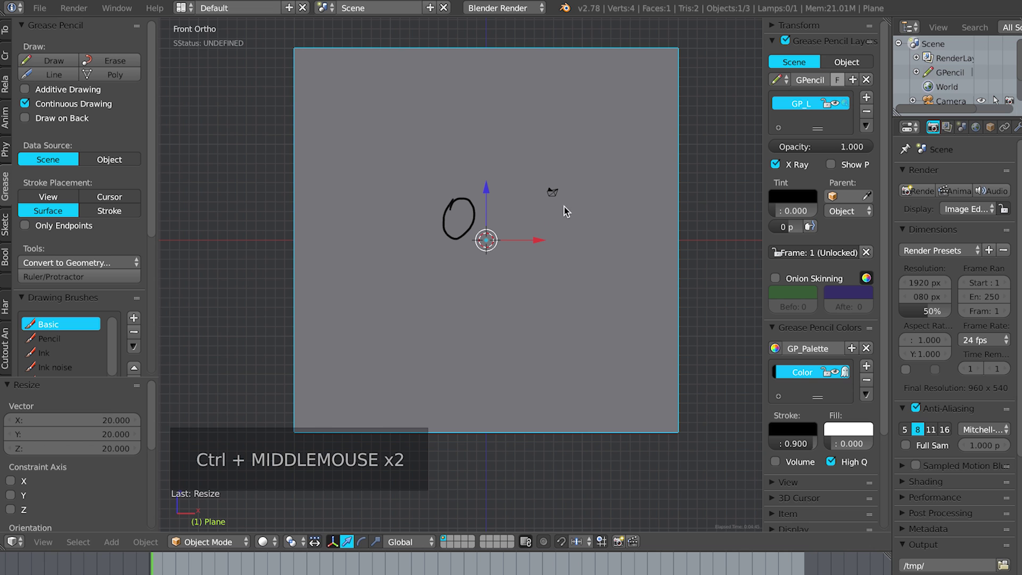
middle_click(568, 211)
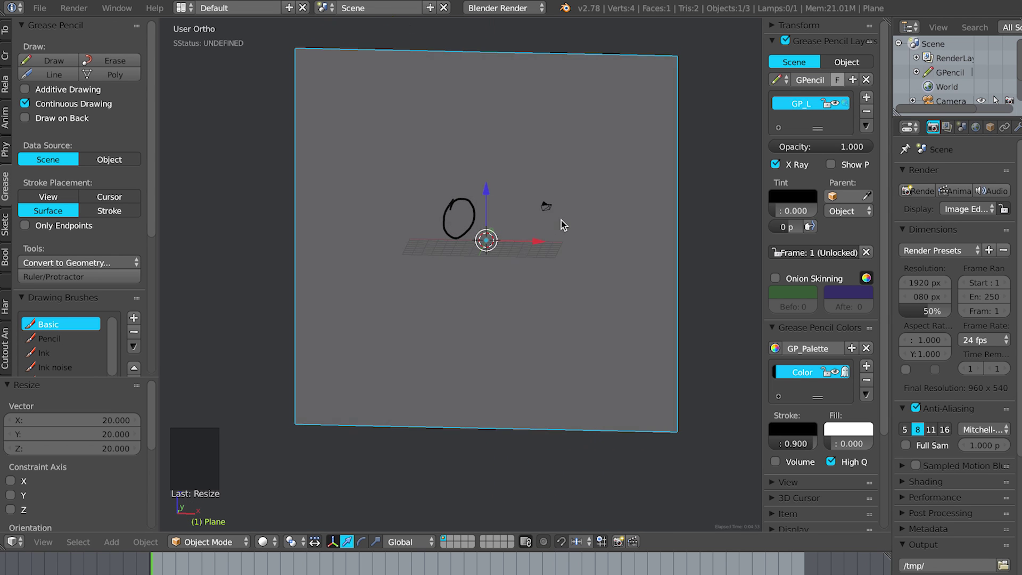
left_click(102, 109)
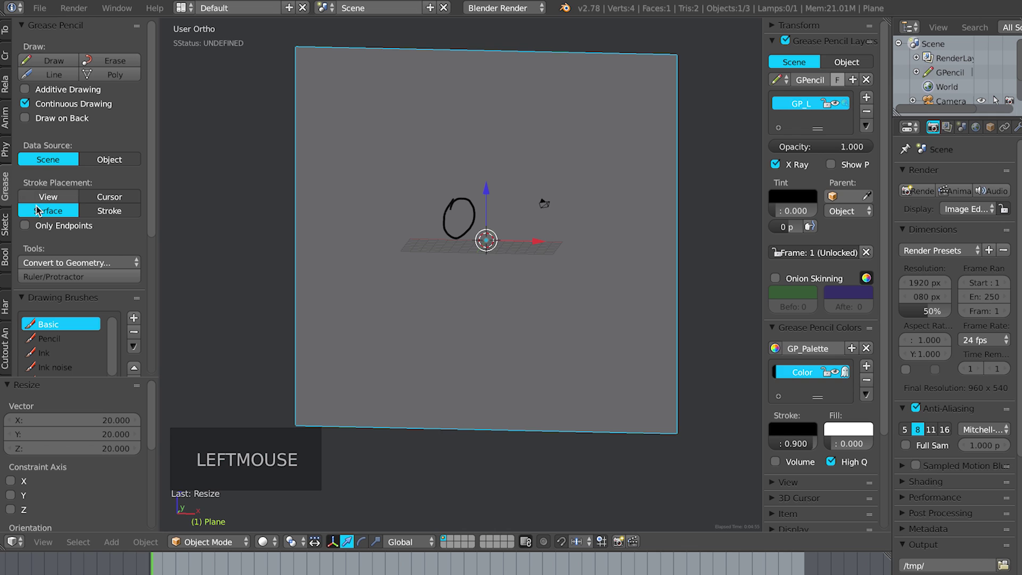
left_click(49, 216)
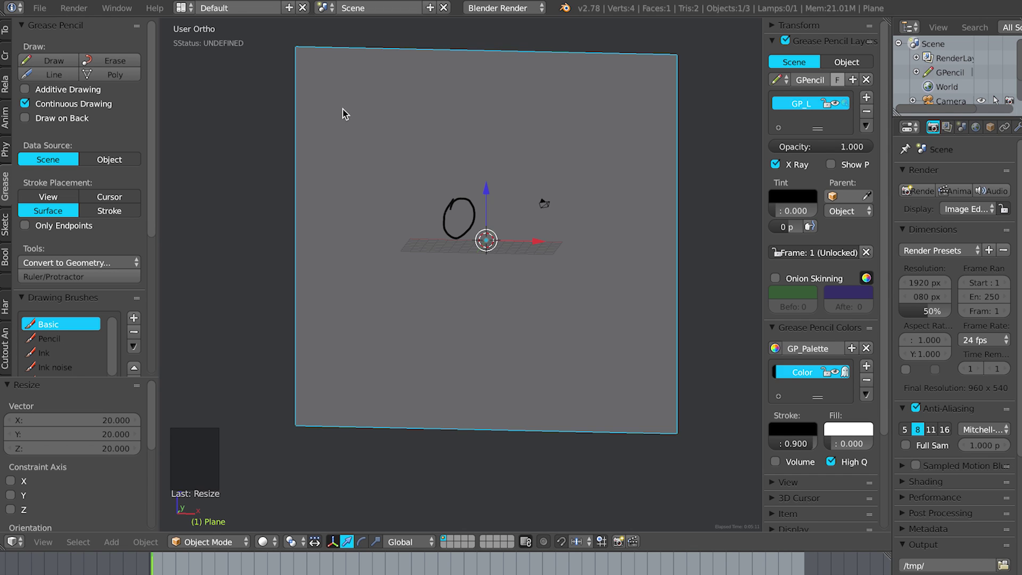
- Draw rough horizontal grease pencil practice strokes near the top of the plane
key("d")
key("d")
key("d")
left_click(322, 107)
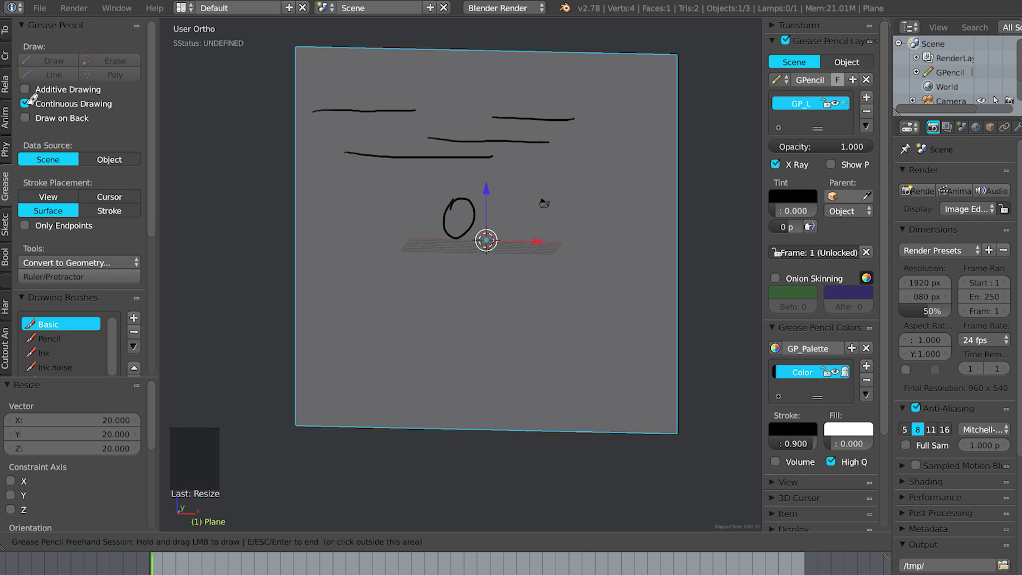
left_click(26, 106)
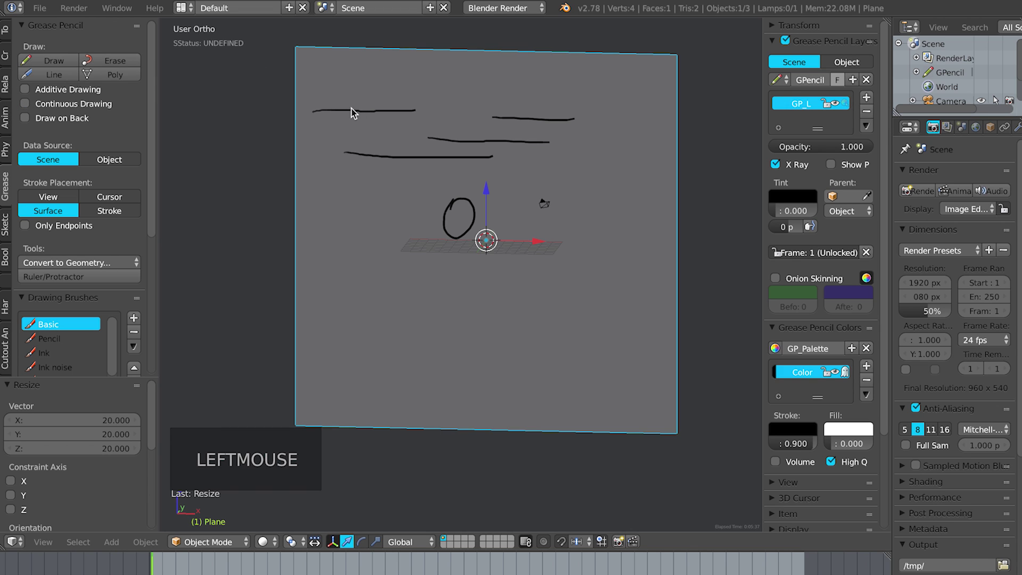
- Add more horizontal strokes above the oval and place the 3D cursor near them
key("d")
key("d")
key("d")
left_click(334, 76)
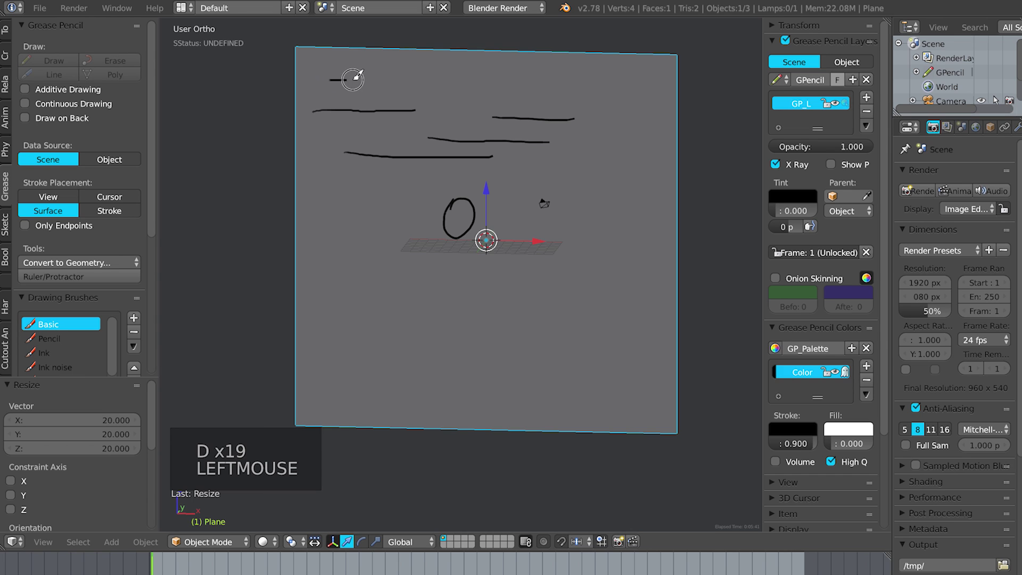
key("d")
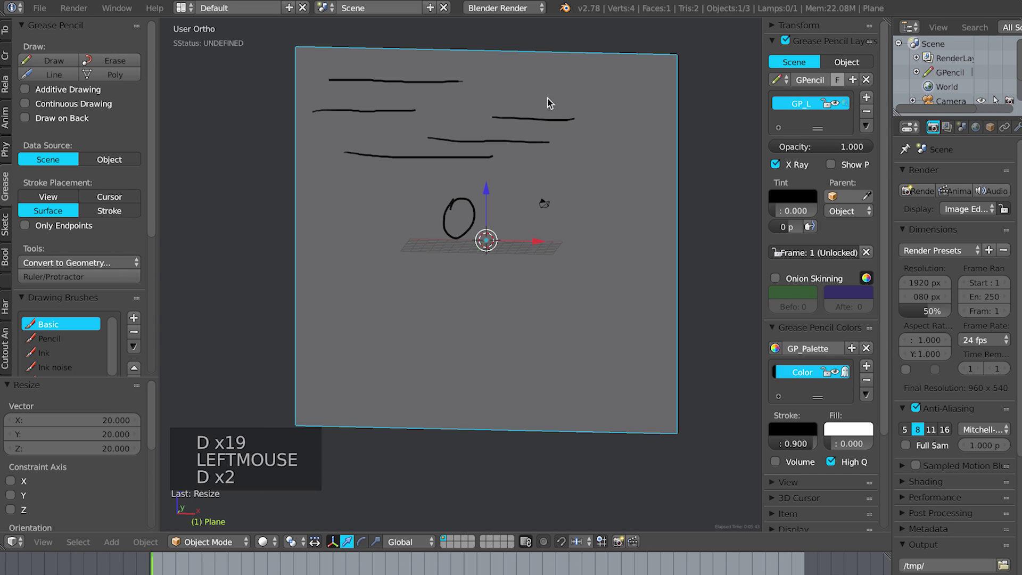
key("d")
left_click(451, 104)
- Remove the practice grease pencil layer, clearing all its strokes from the plane
middle_click(567, 152)
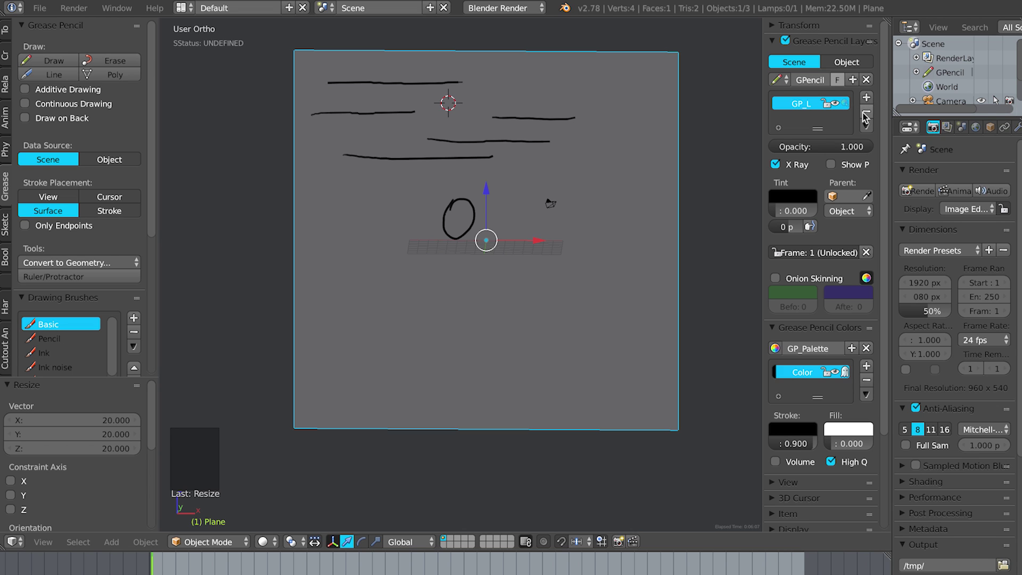
left_click(868, 115)
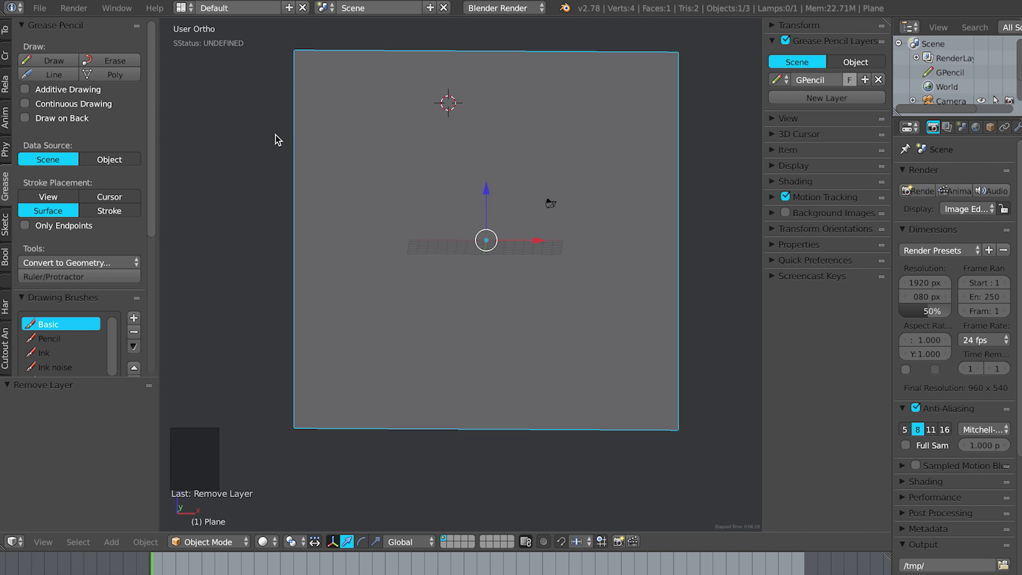
- Hide the tool shelf and sidebar and reset the 3D cursor to the world origin
key("t")
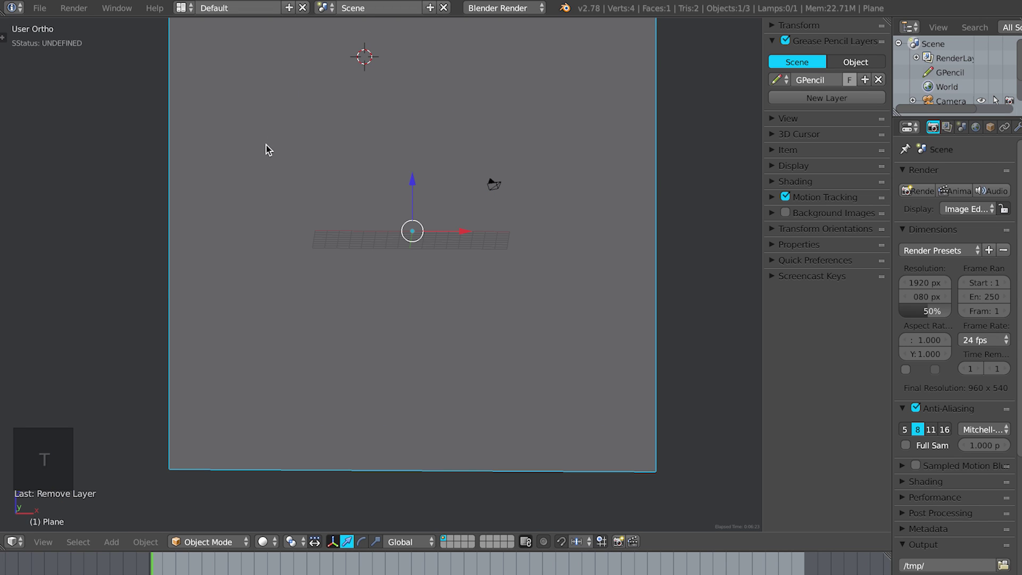
key("n")
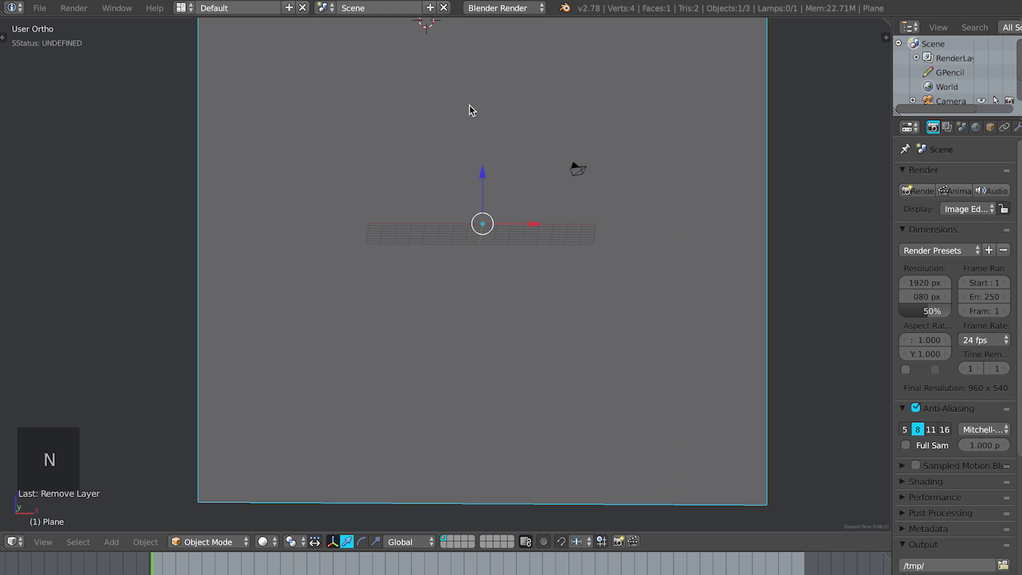
middle_click(464, 130)
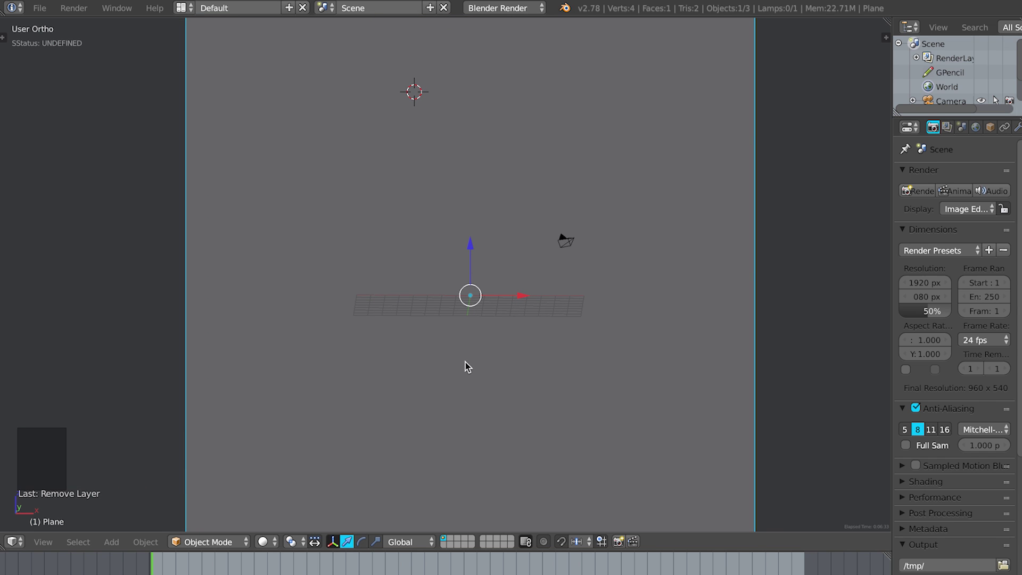
key("shift+s")
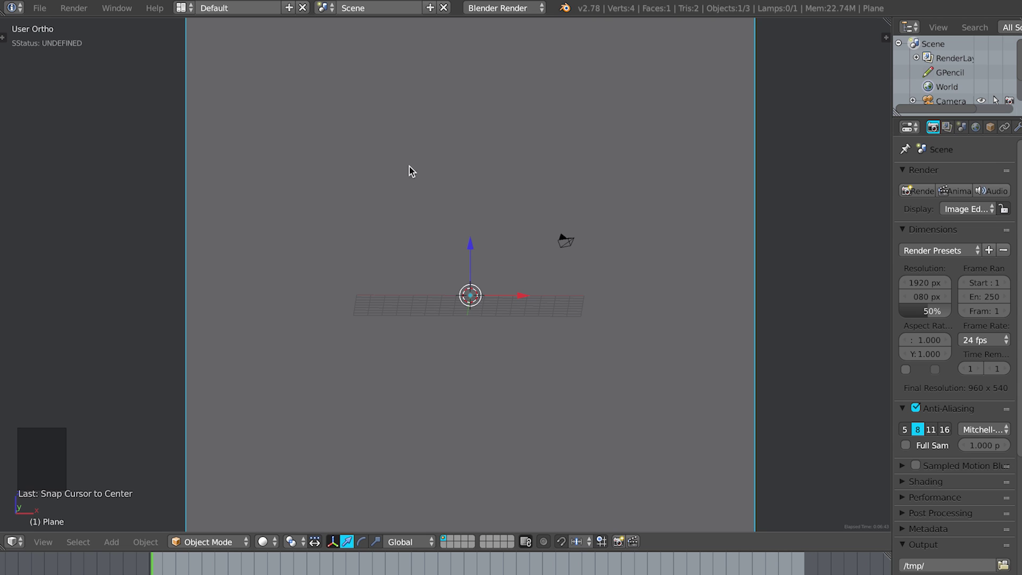
- Draw the first rounded bump of the cloud outline with the grease pencil
key("d")
key("d")
key("d")
left_click(374, 188)
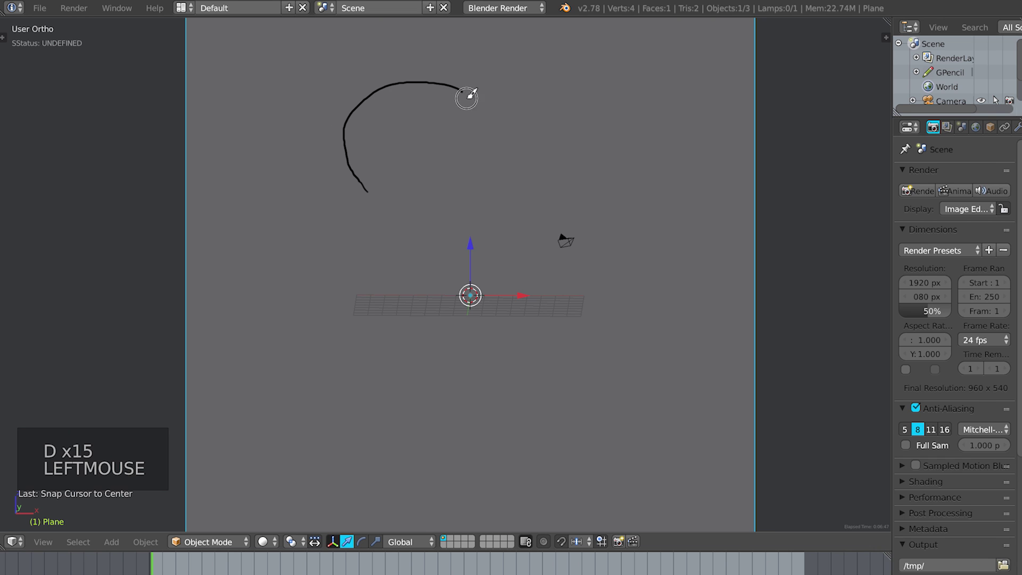
key("d")
key("d")
key("d")
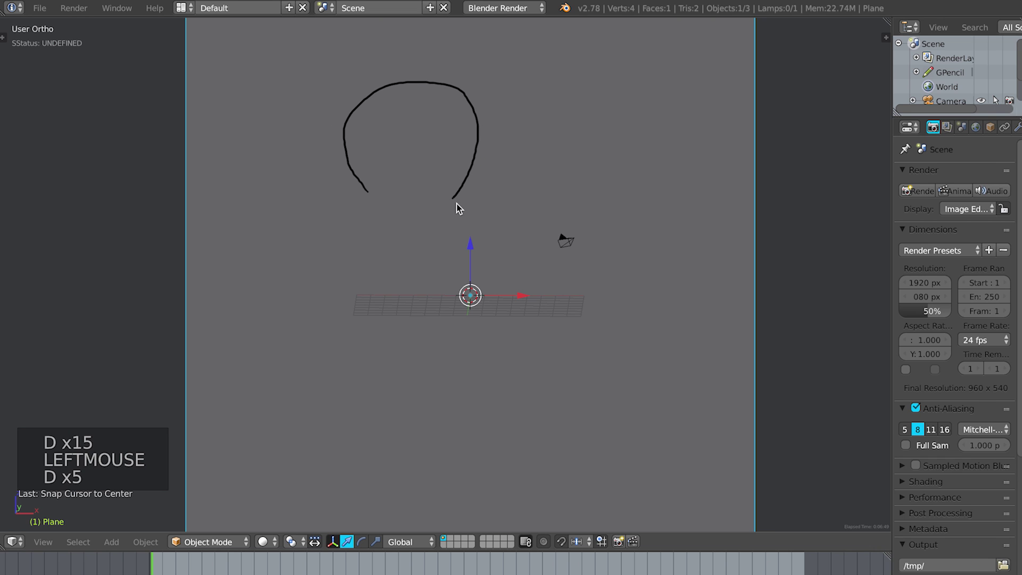
- Enable Continuous Drawing in the tool shelf and draw the cloud's second bump
key("t")
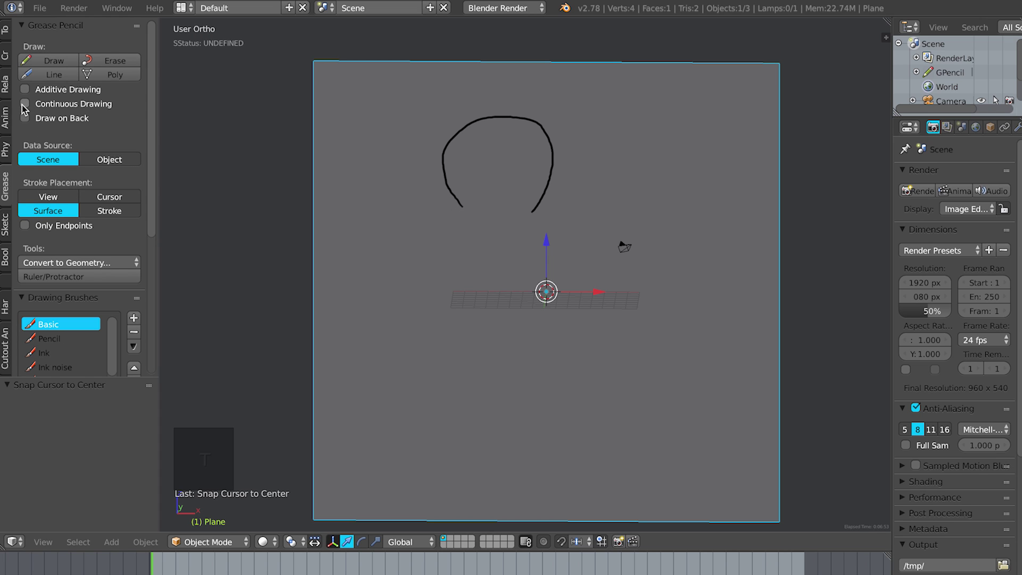
left_click(26, 106)
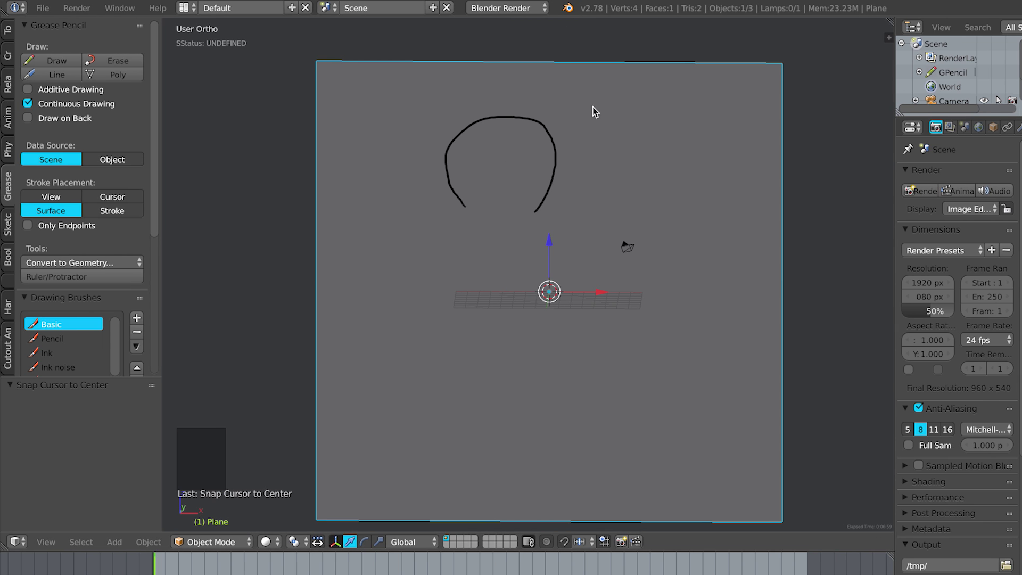
key("d")
key("d")
key("d")
left_click(542, 205)
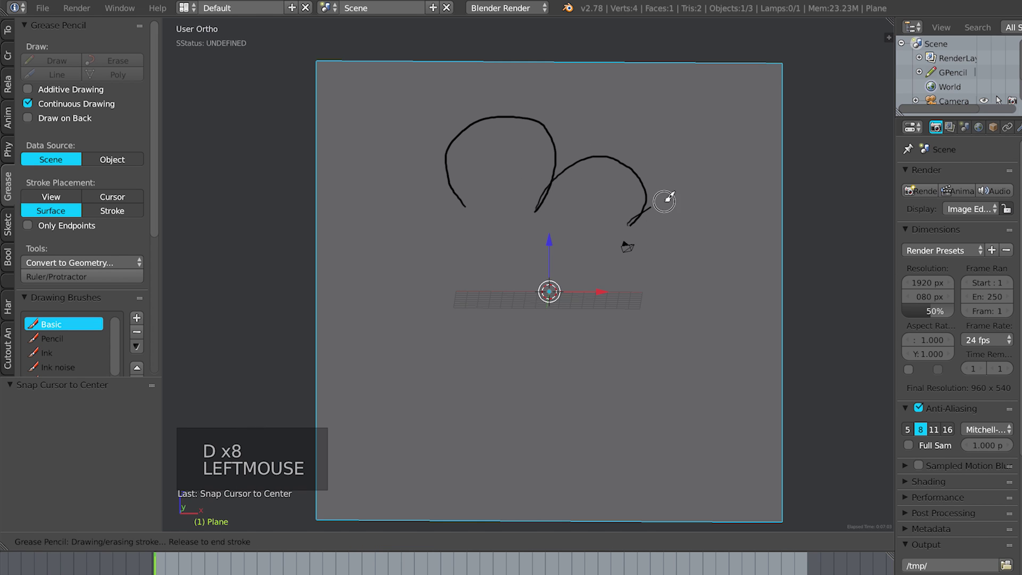
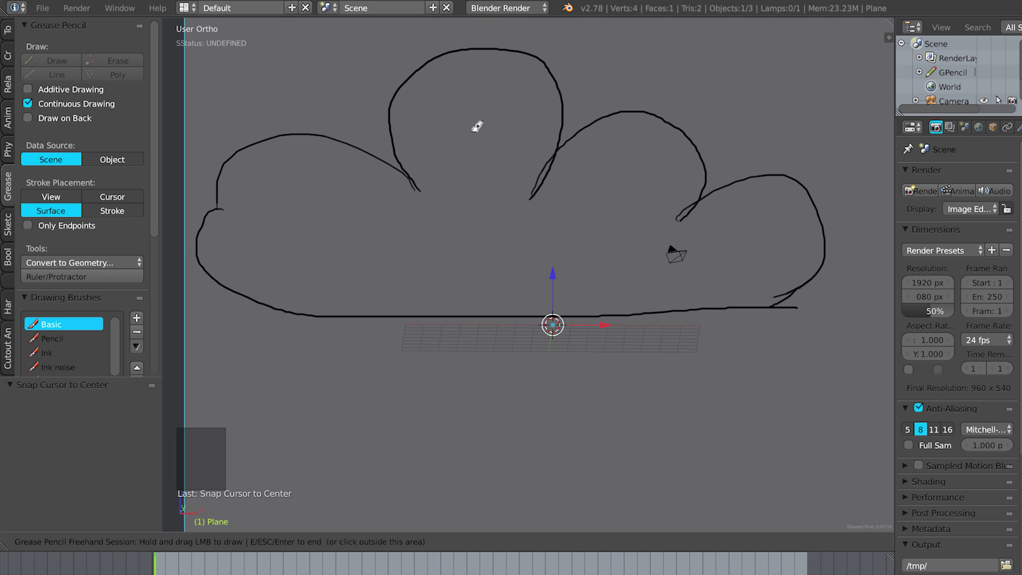
- Show the properties panels with the Grease Pencil Layers settings and adjust options beside the cloud-outline layer
key("t")
key("n")
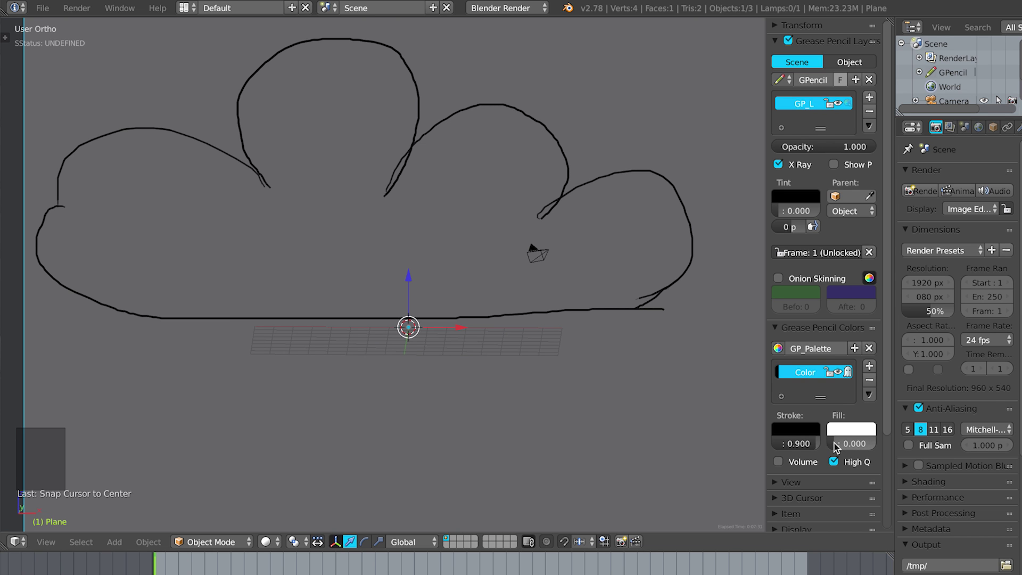
left_click(837, 449)
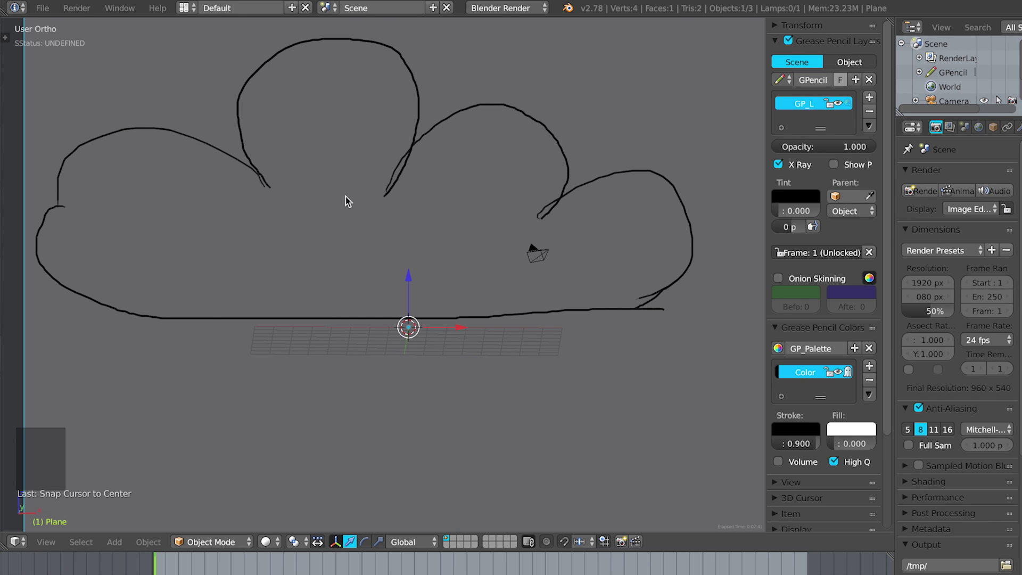
left_click(836, 446)
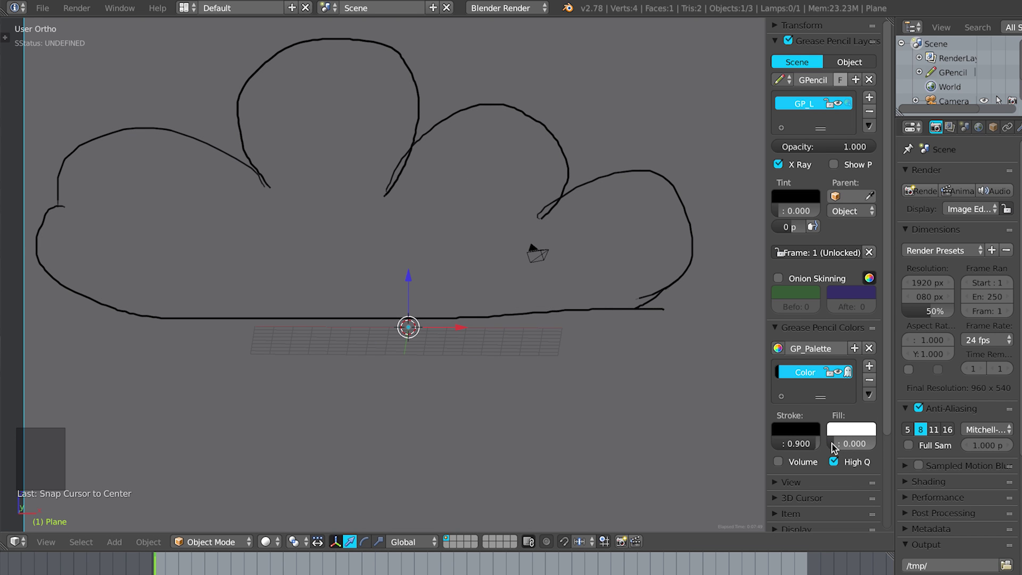
left_click(835, 451)
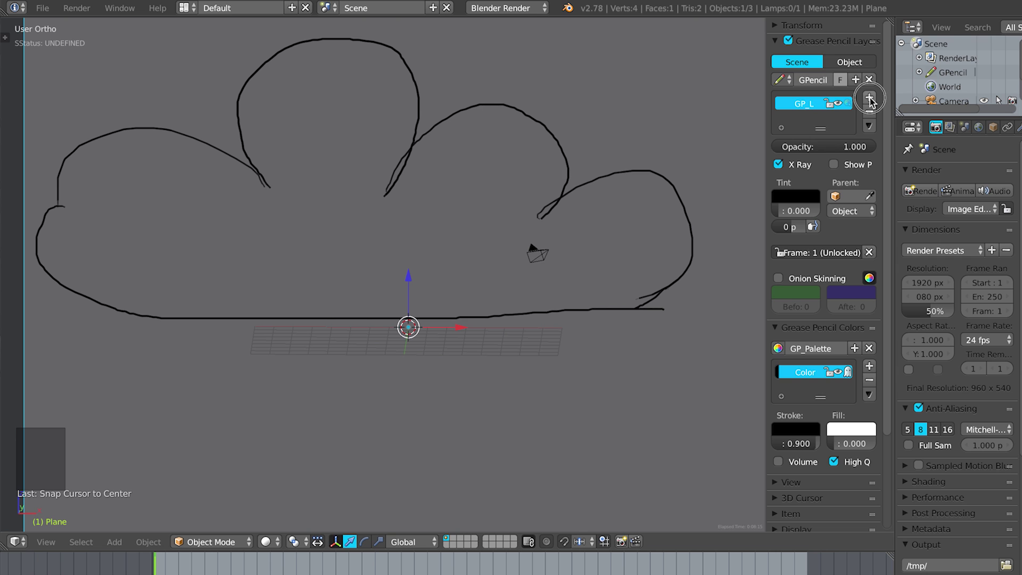
- Add a second grease pencil layer and a second palette colour
left_click(871, 99)
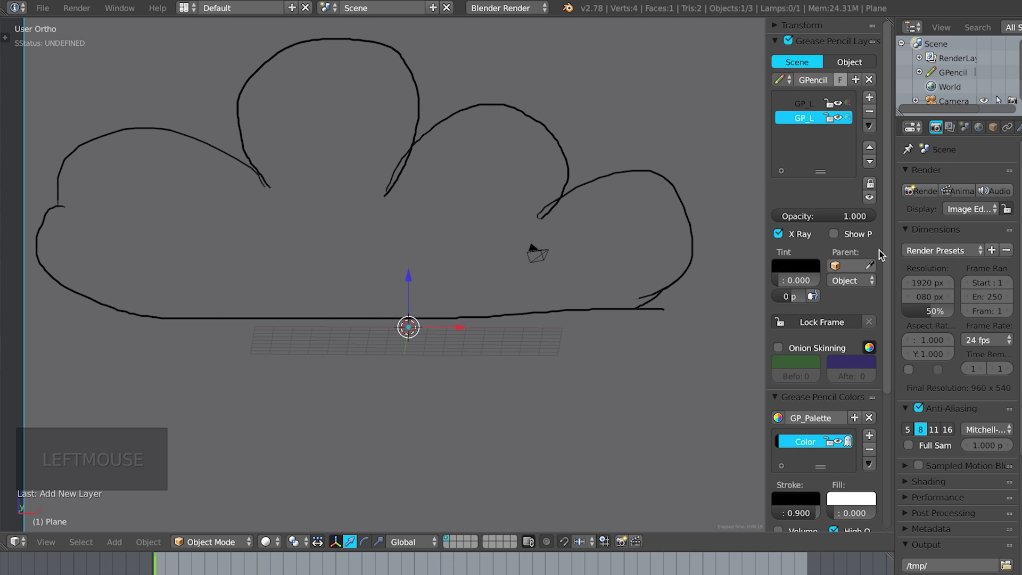
left_click(890, 329)
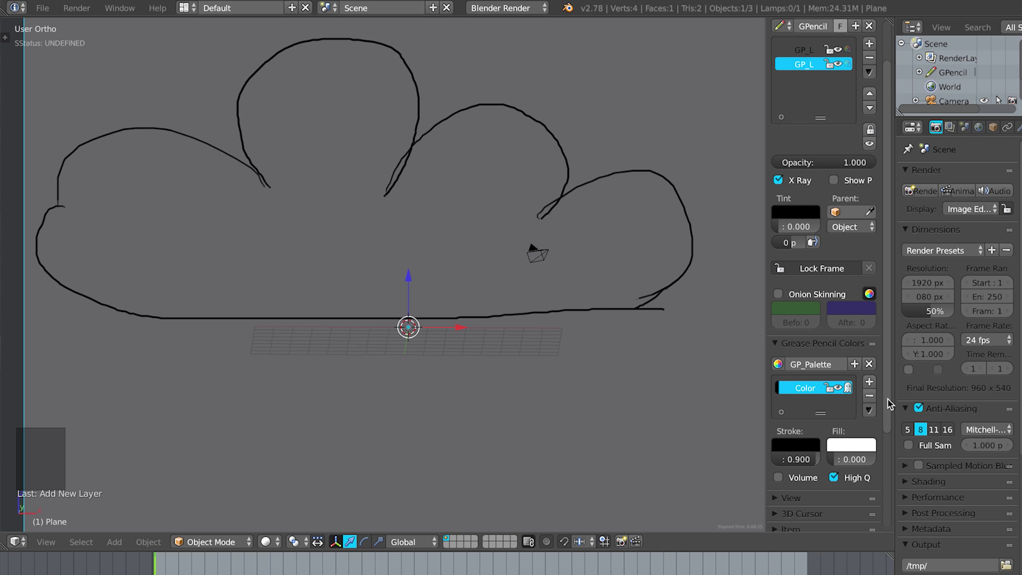
left_click(891, 405)
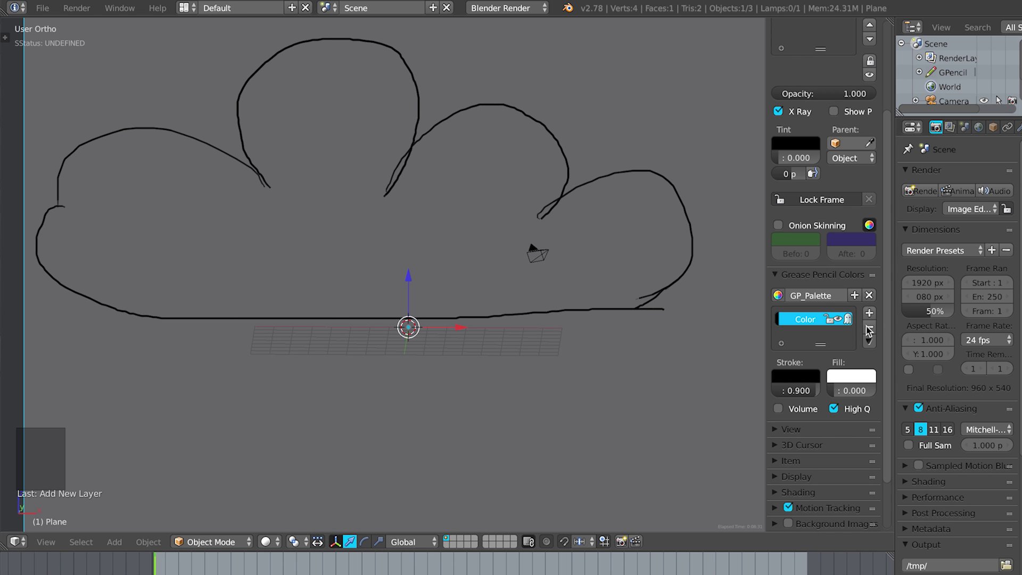
- Rename the two palette colours to Line and Fill
double_click(872, 315)
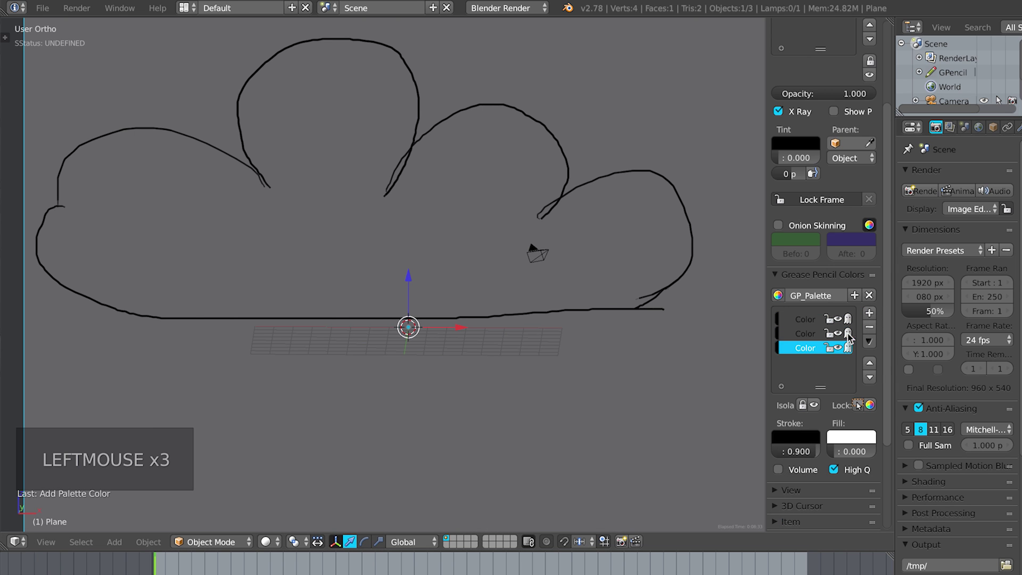
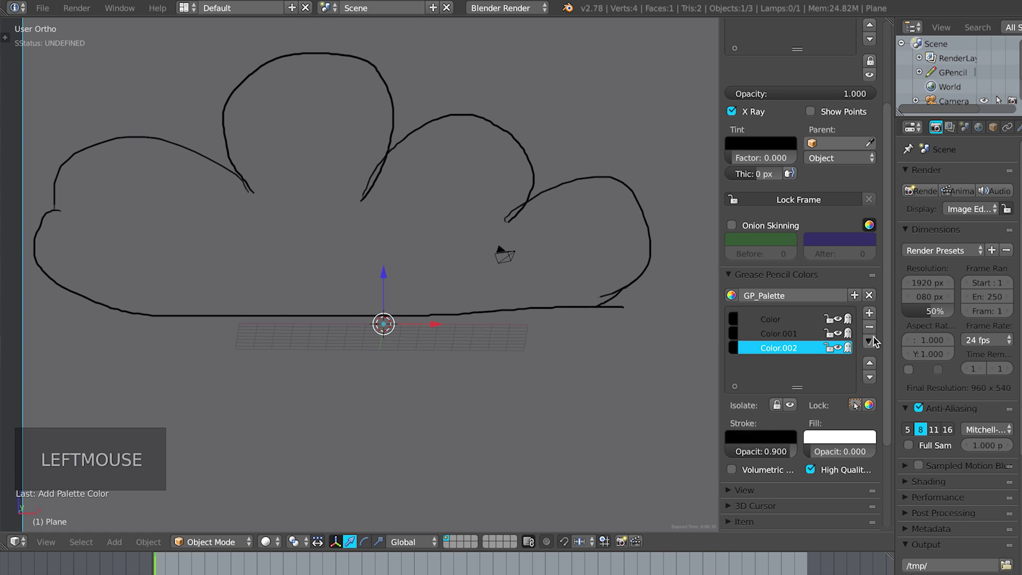
left_click(869, 331)
double_click(773, 339)
double_click(777, 333)
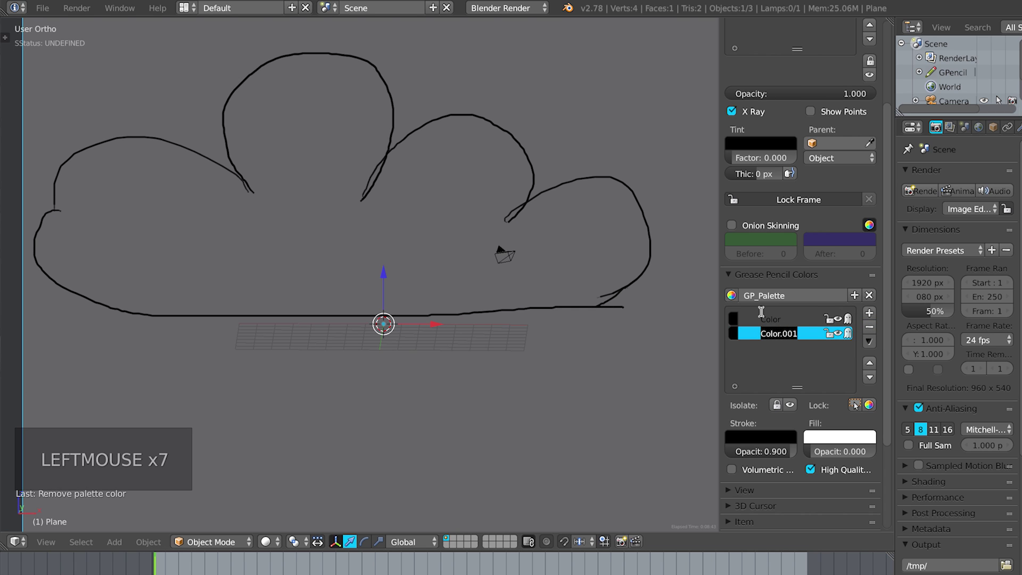
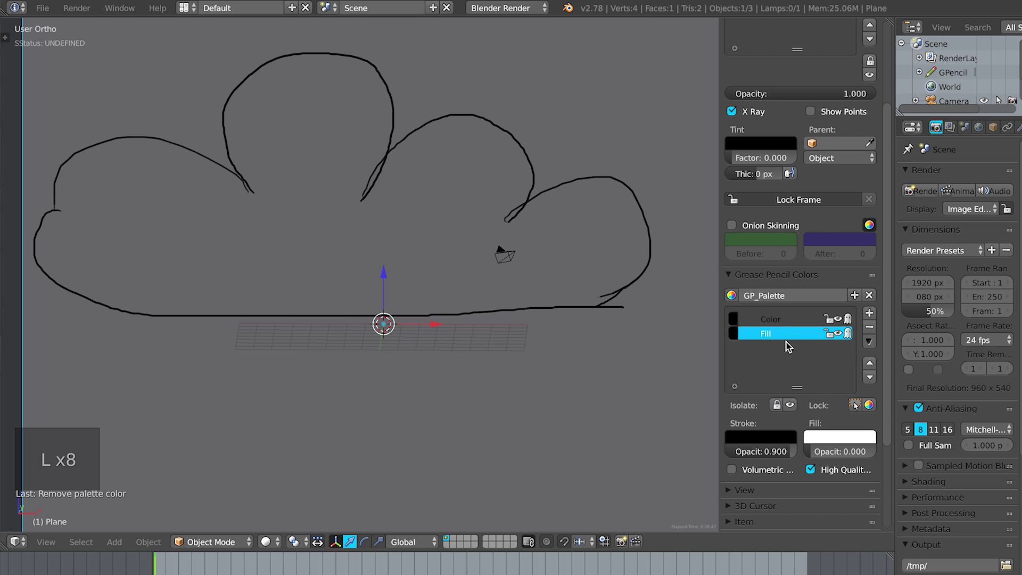
left_click(772, 322)
double_click(768, 322)
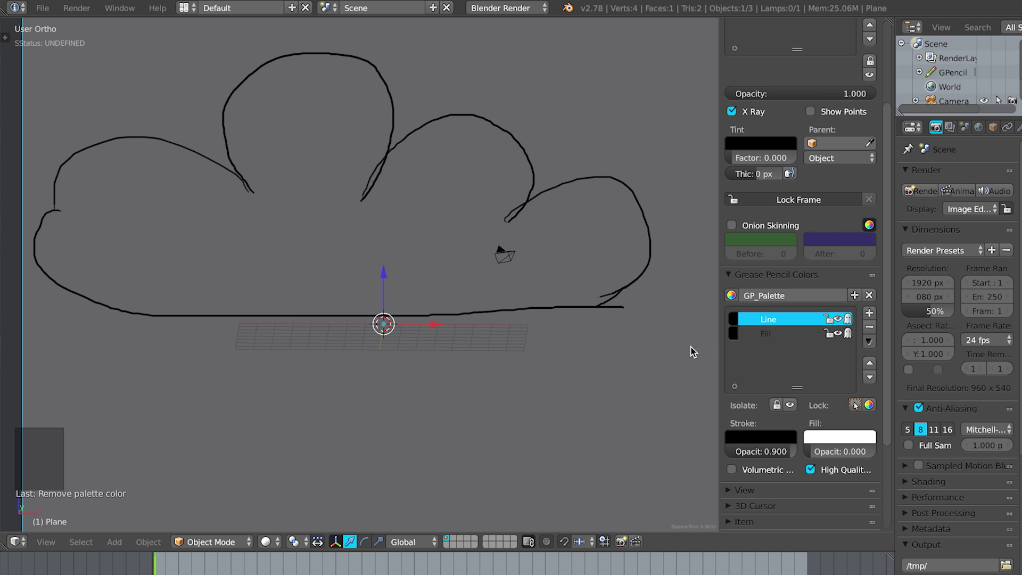
- Rename the second layer GP_Layer.001 to Fill
left_click(889, 163)
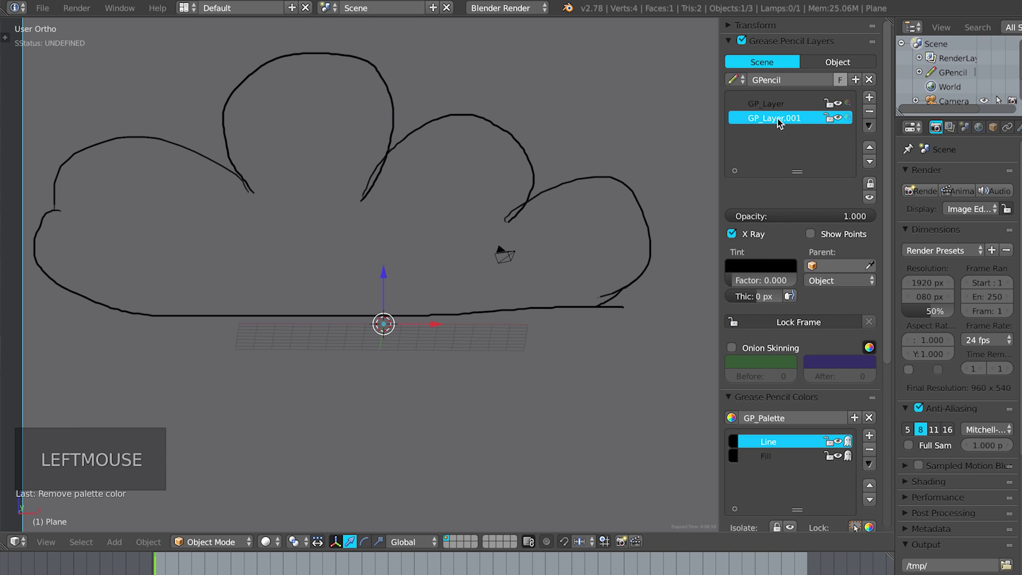
double_click(782, 122)
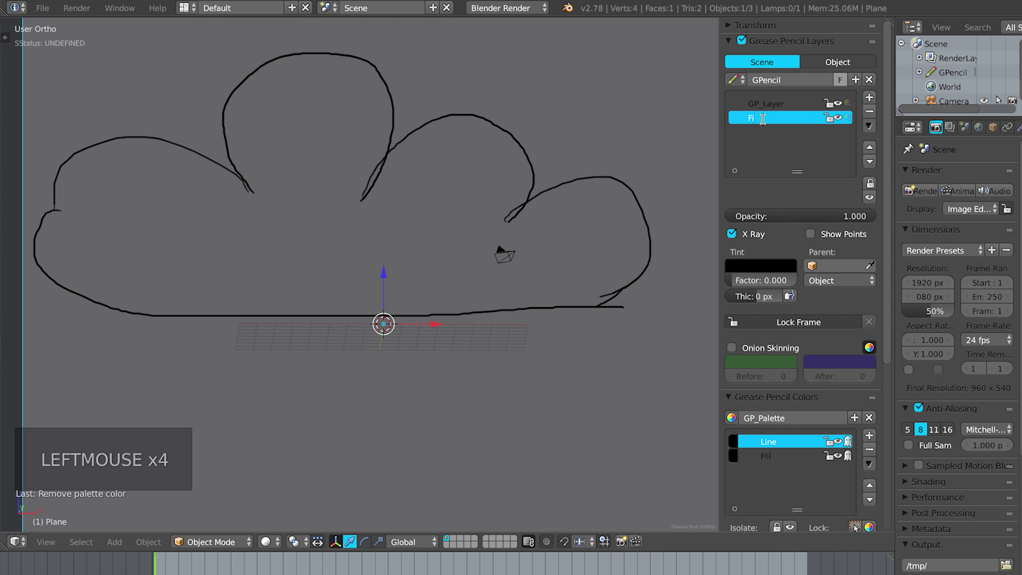
key("l")
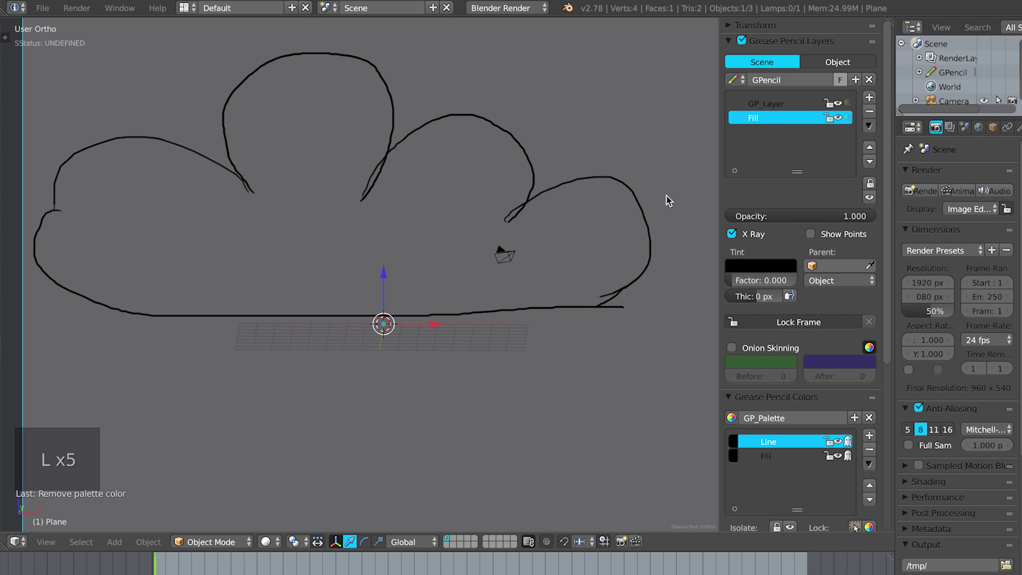
- Make the Fill colour active and set its fill colour to white
left_click(891, 342)
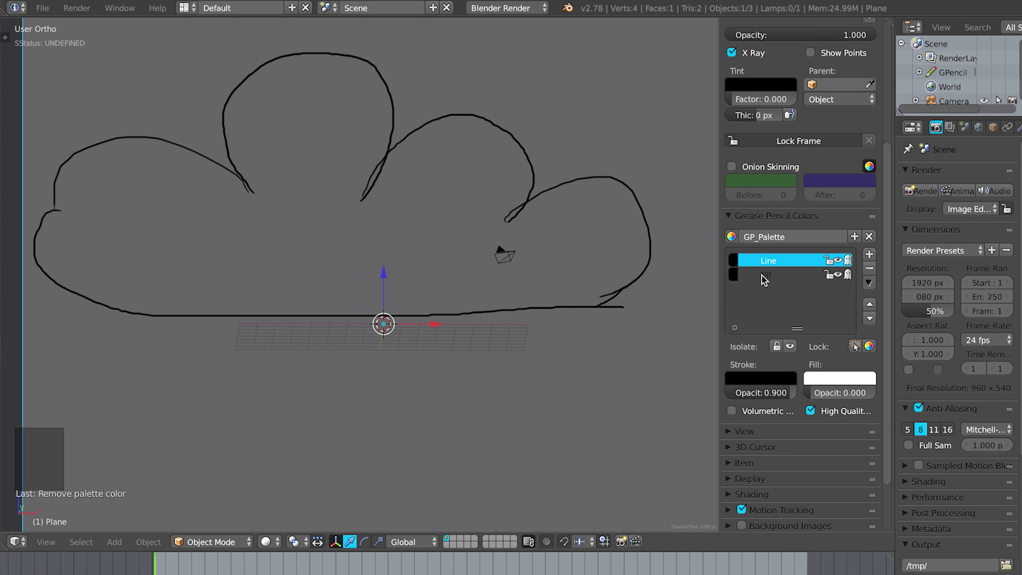
left_click(764, 281)
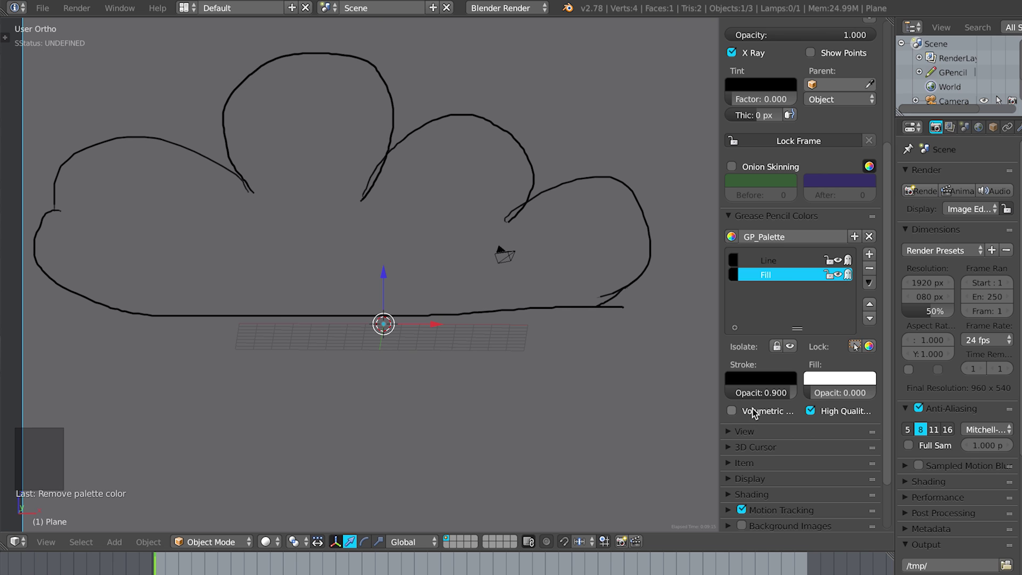
left_click(790, 393)
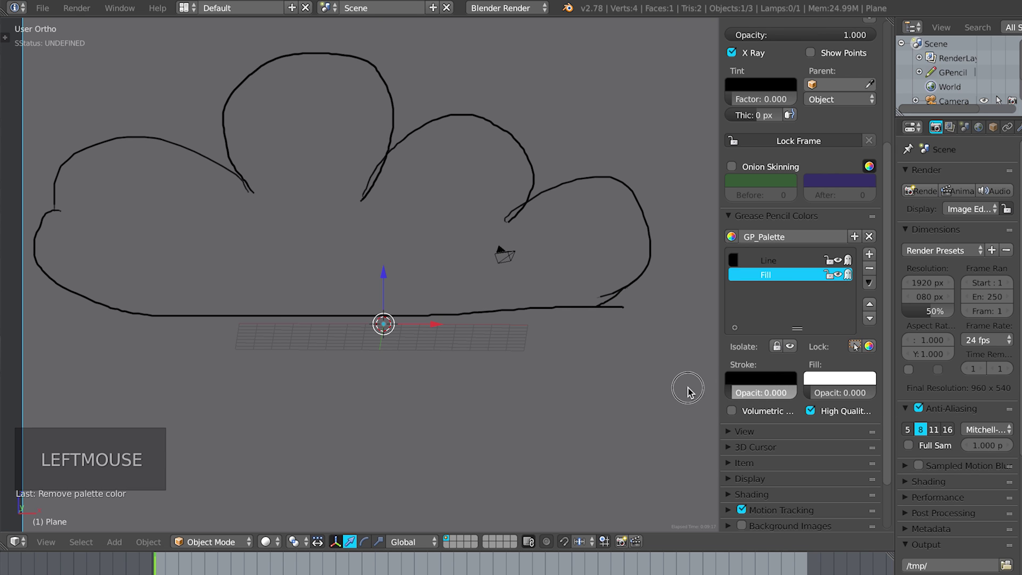
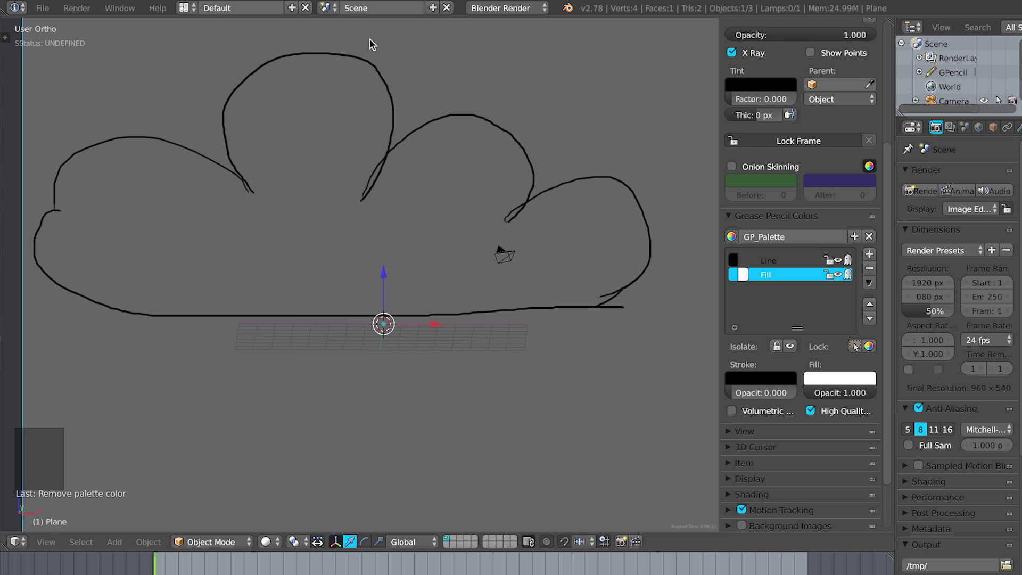
- Draw the white filled cloud shape on the Fill layer and reorder the Fill layer against the line layer
key("d")
left_click(376, 184)
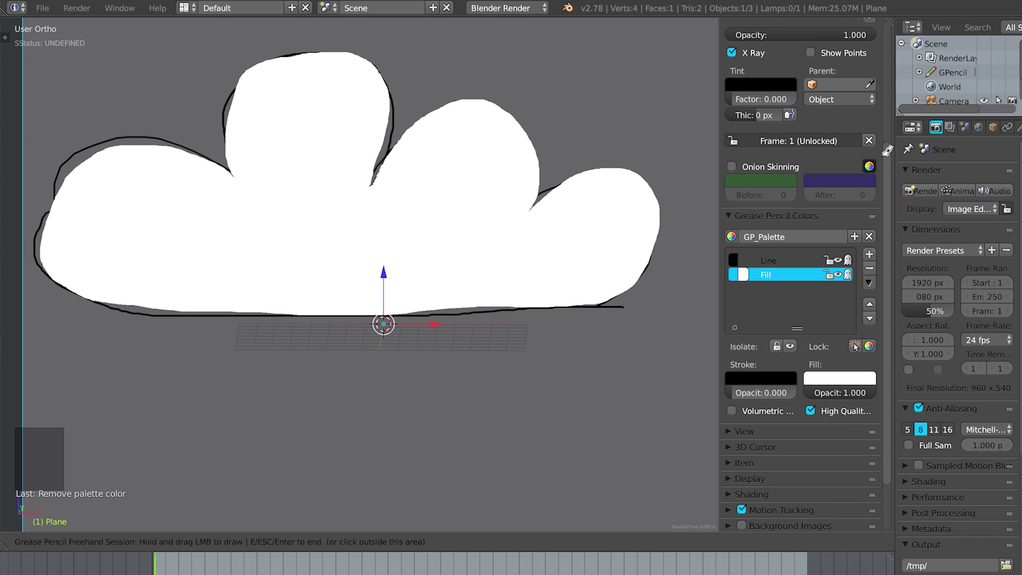
left_click(889, 159)
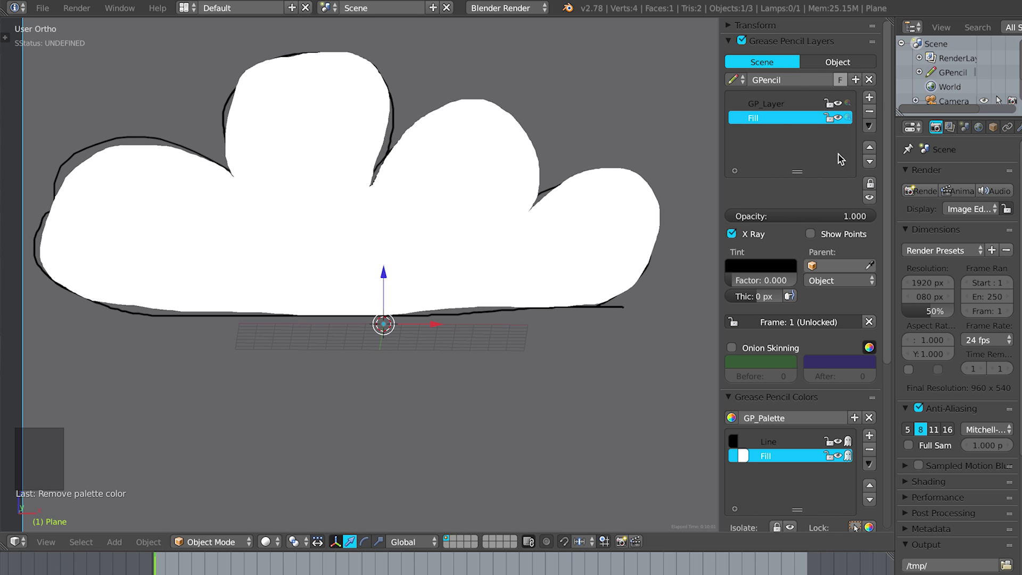
left_click(874, 154)
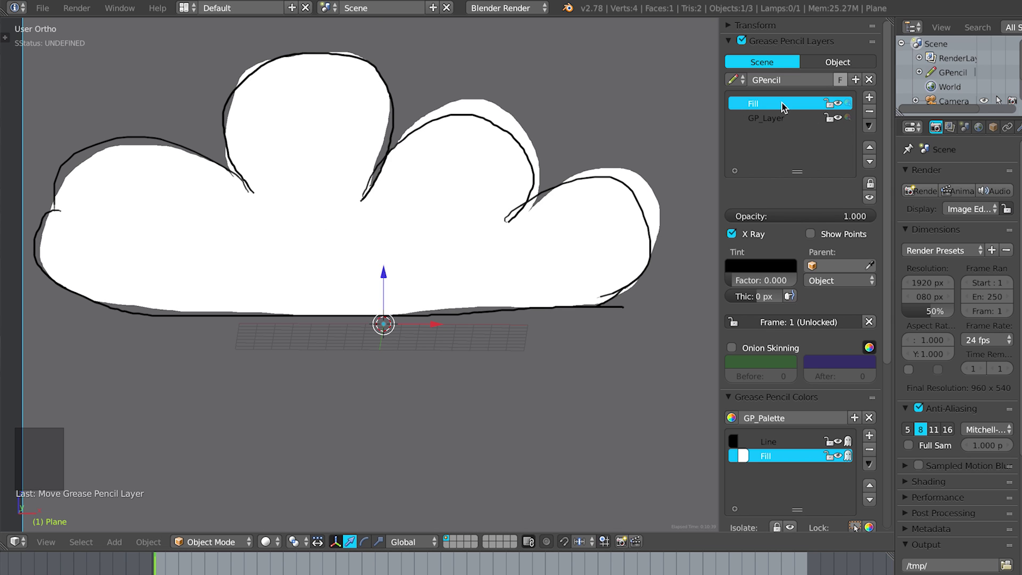
- Make GP_Layer active again and zoom close to the cloud to draw the face
left_click(772, 119)
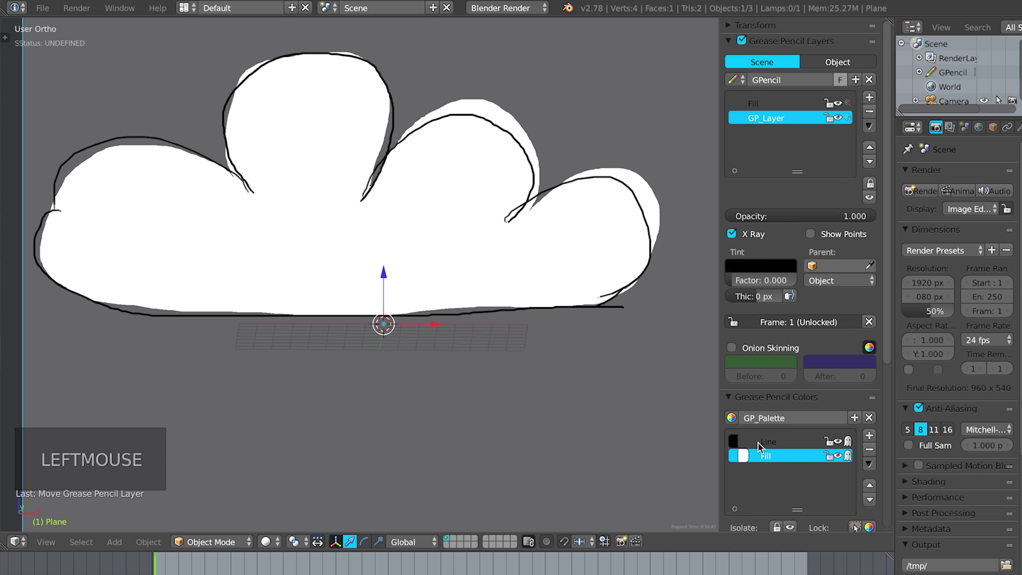
left_click(767, 443)
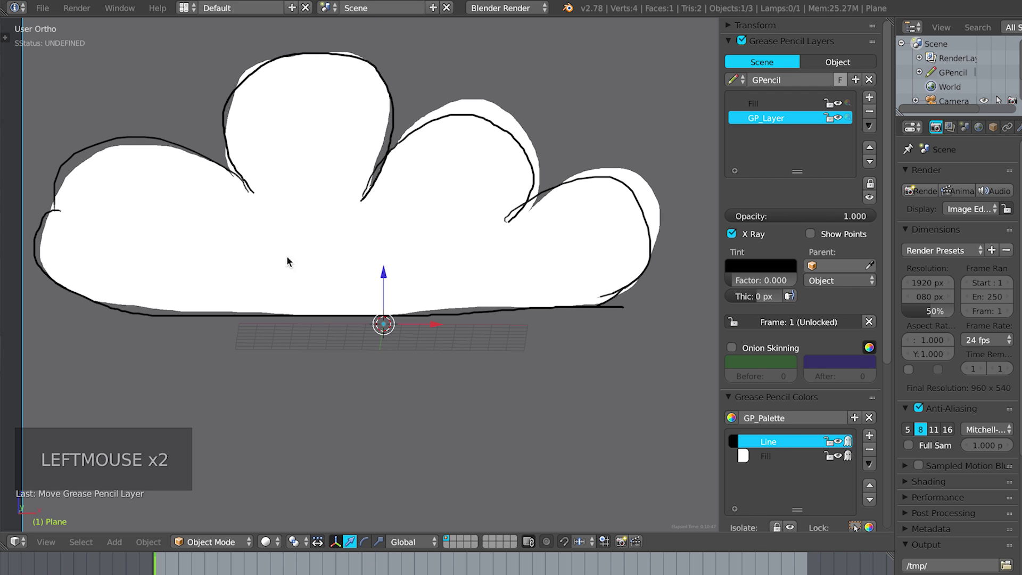
middle_click(232, 222)
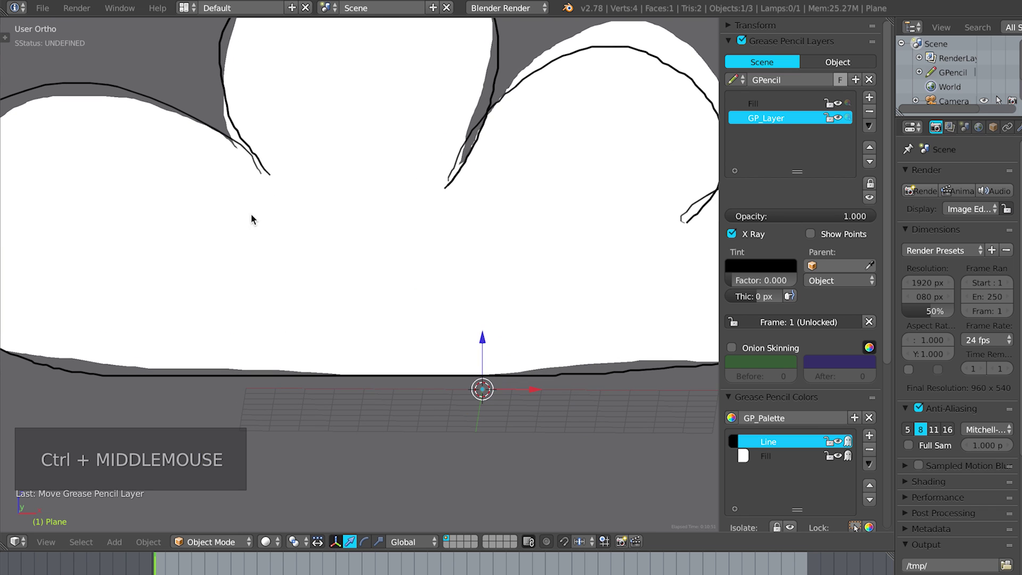
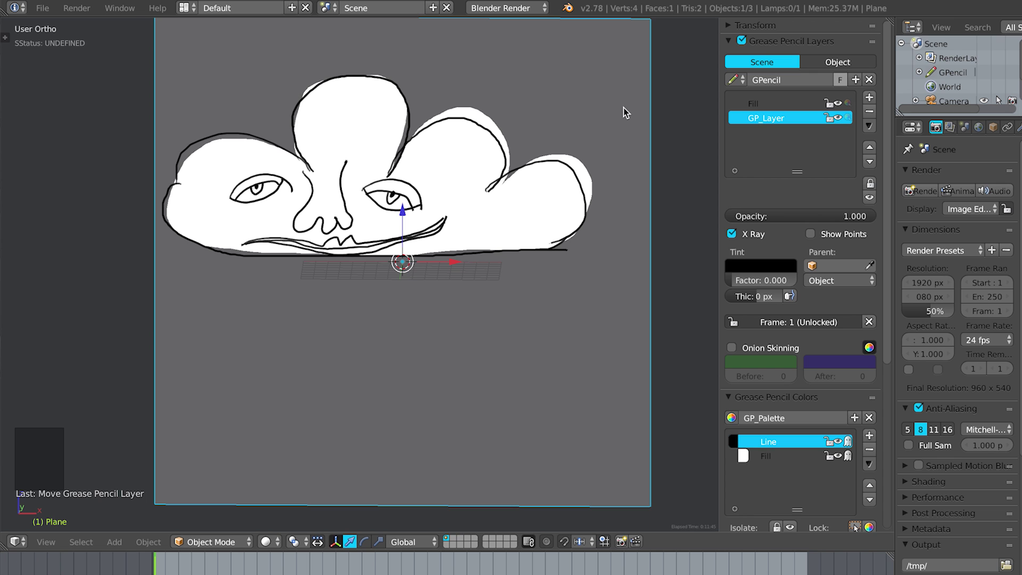
- Deselect everything and orbit the viewport to see the flat cloud drawing at an angle
key("h")
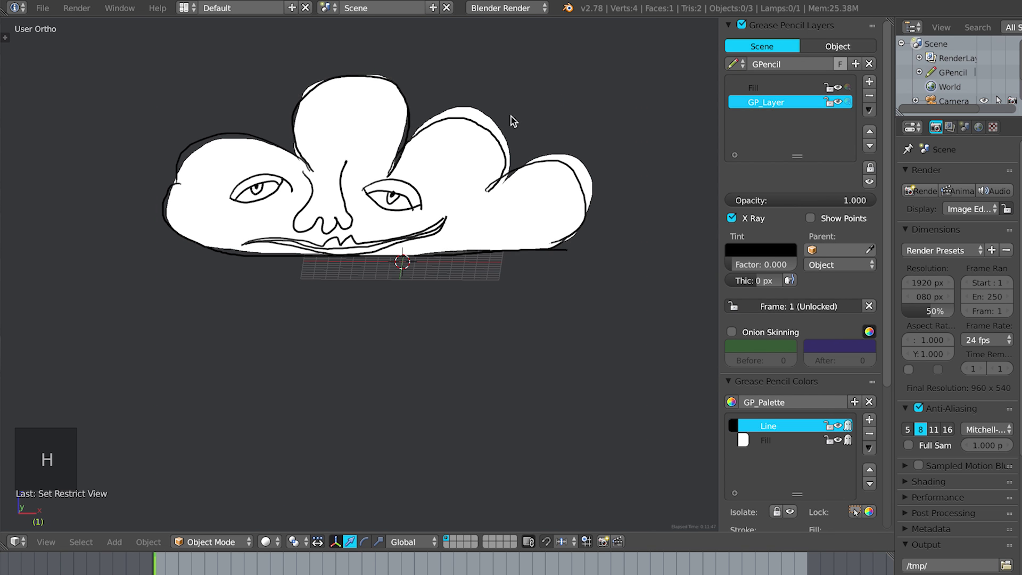
middle_click(466, 196)
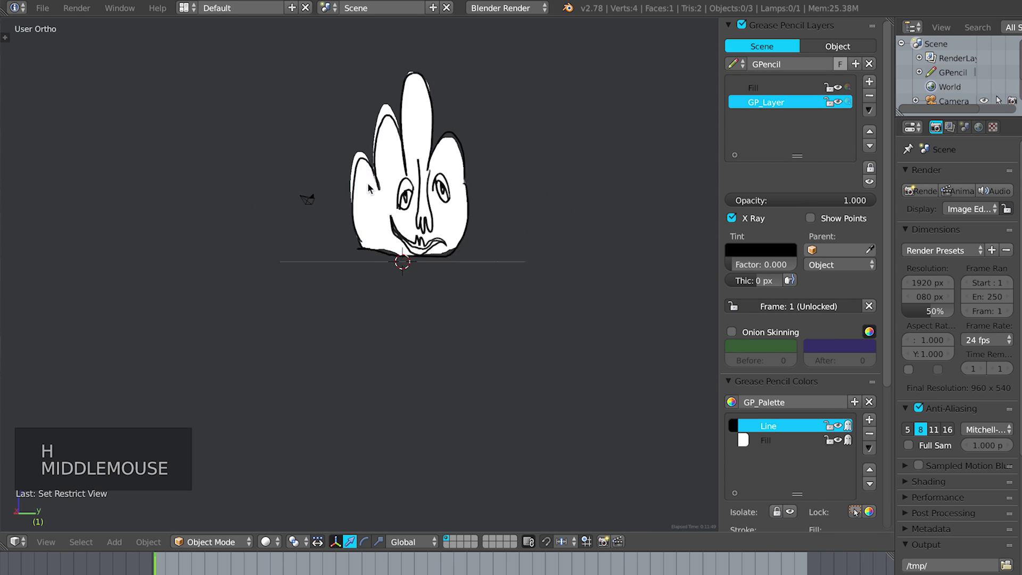